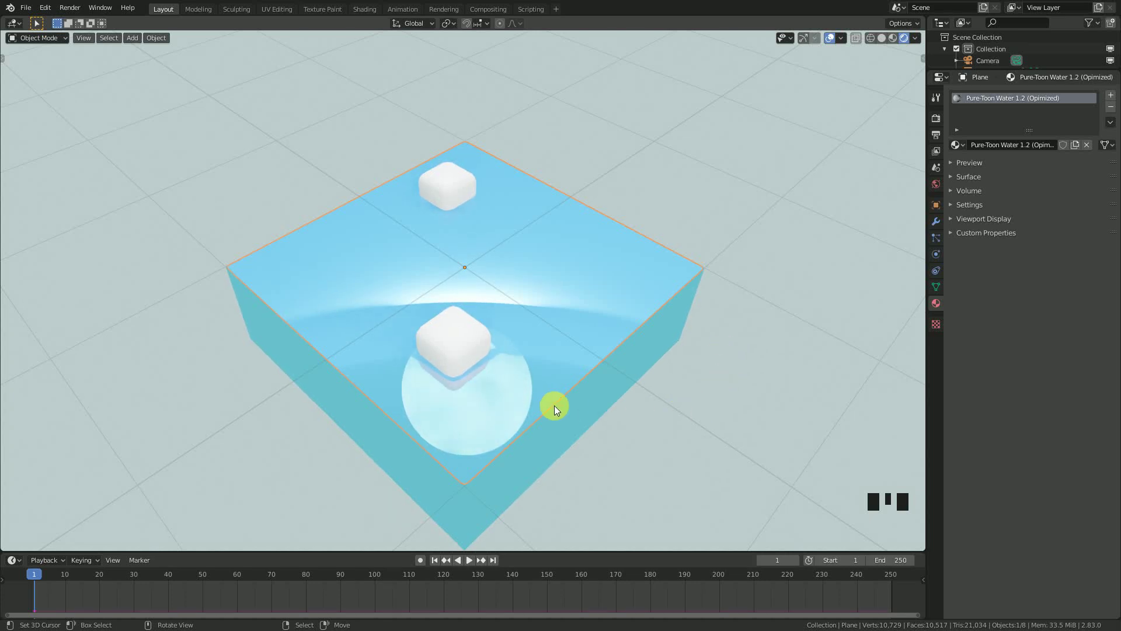
- Rotate the brush cube 45° on X and Y in the Transform panel
left_click_drag(605, 436, 598, 427)
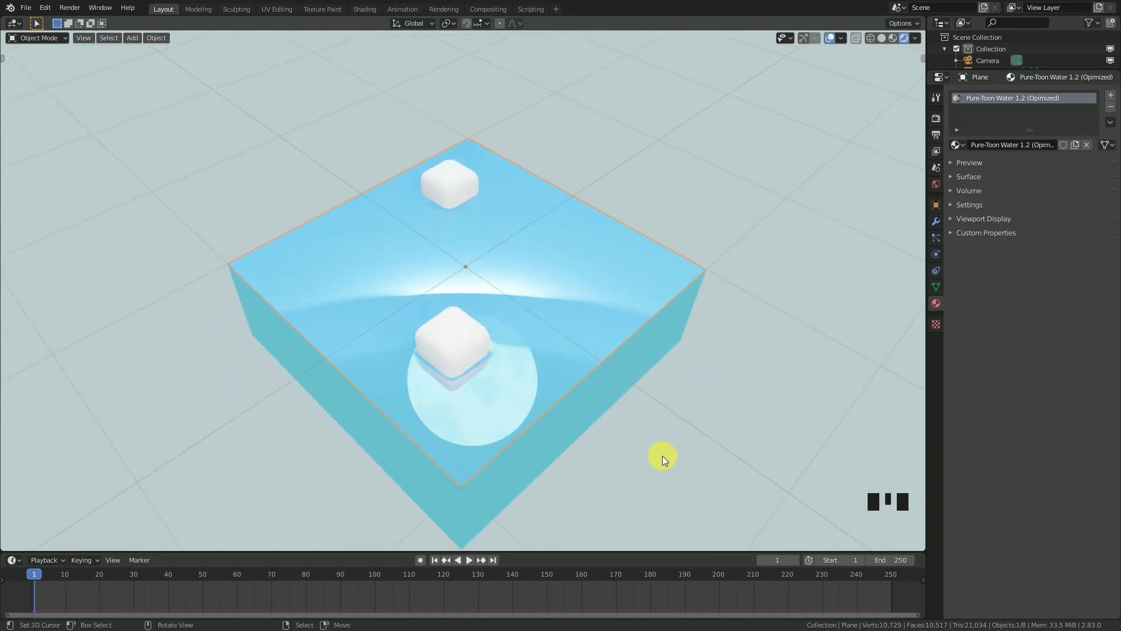
left_click_drag(593, 428, 609, 417)
scroll("up", 3)
left_click_drag(601, 455, 567, 462)
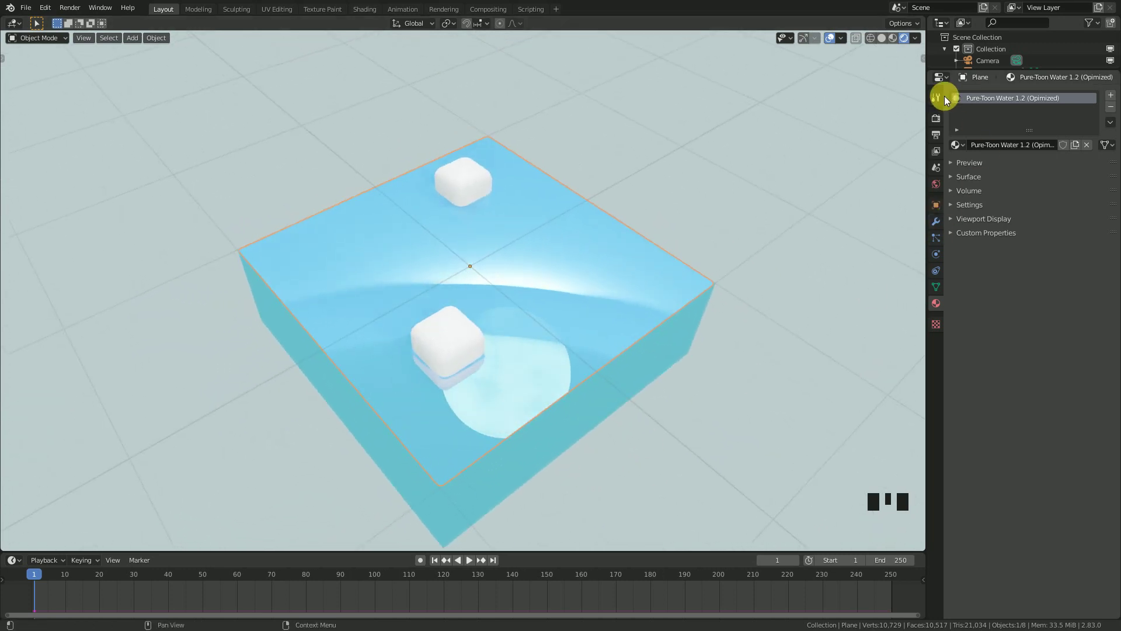
left_click(938, 127)
left_click_drag(628, 370, 969, 145)
left_click(969, 145)
left_click_drag(656, 360, 478, 336)
right_click(477, 336)
- Drive the cube's Z location with a sin(frame) expression so it bobs during playback
left_click_drag(650, 384, 940, 305)
left_click(940, 304)
left_click(934, 254)
left_click_drag(966, 219, 507, 337)
key("space")
left_click_drag(1056, 314, 789, 255)
left_click_drag(789, 255, 799, 175)
key("n")
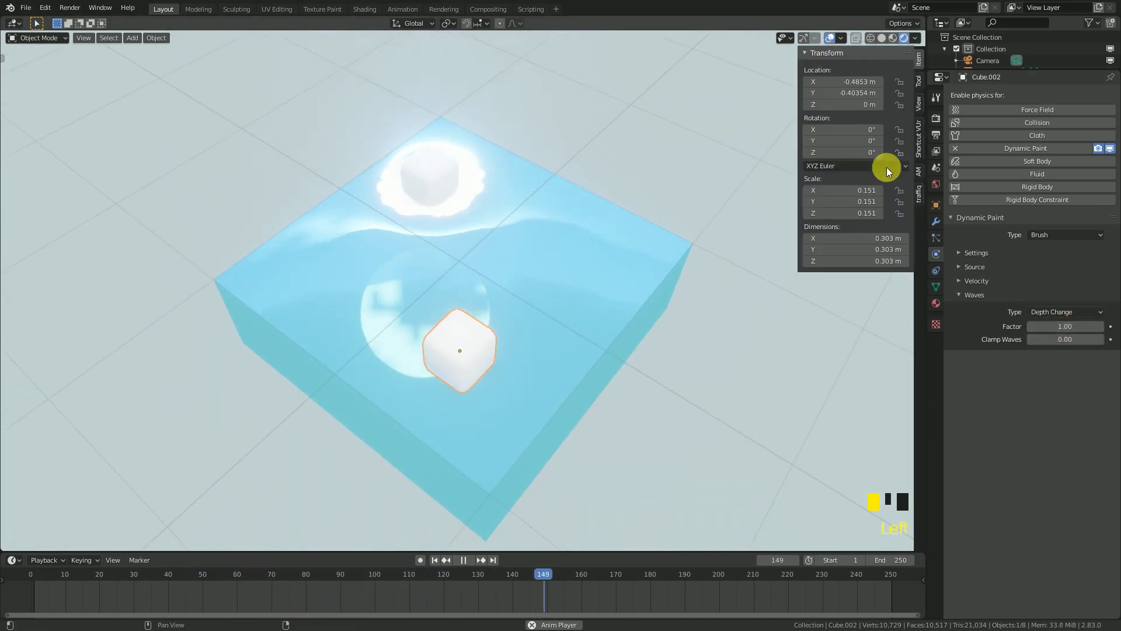
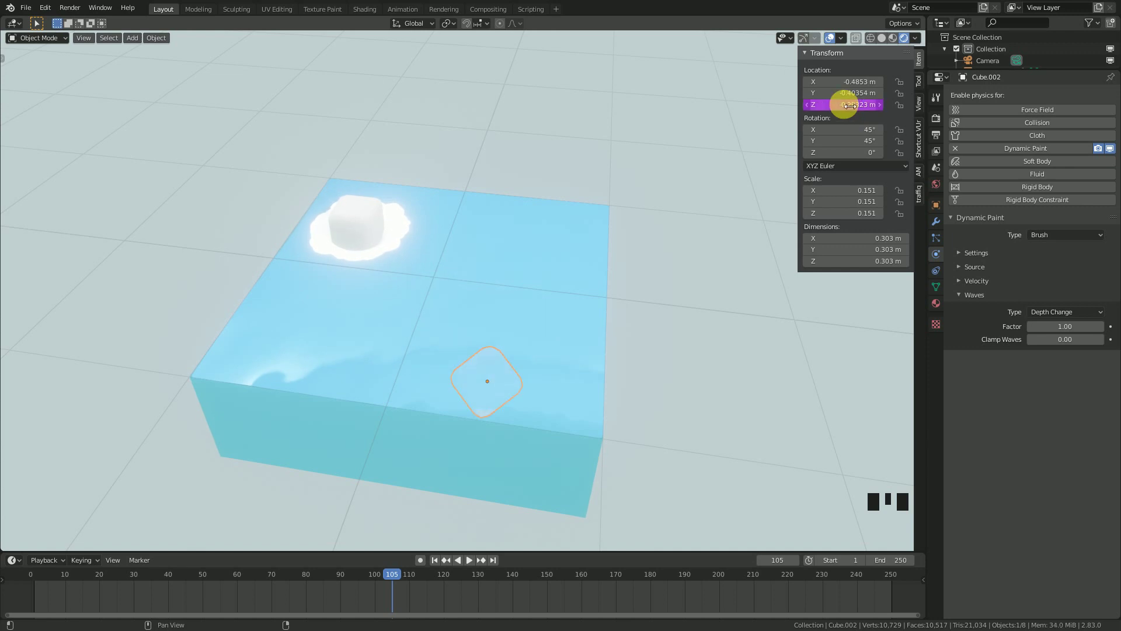
- Nudge the cube vertically to splash foam across the water surface
left_click_drag(634, 245, 618, 237)
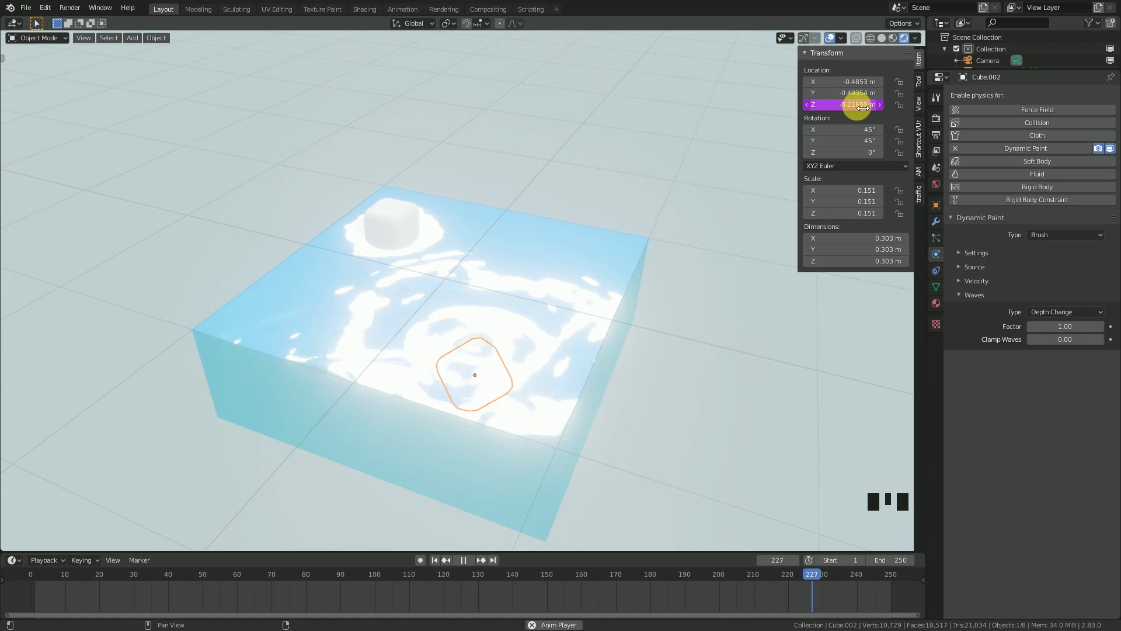
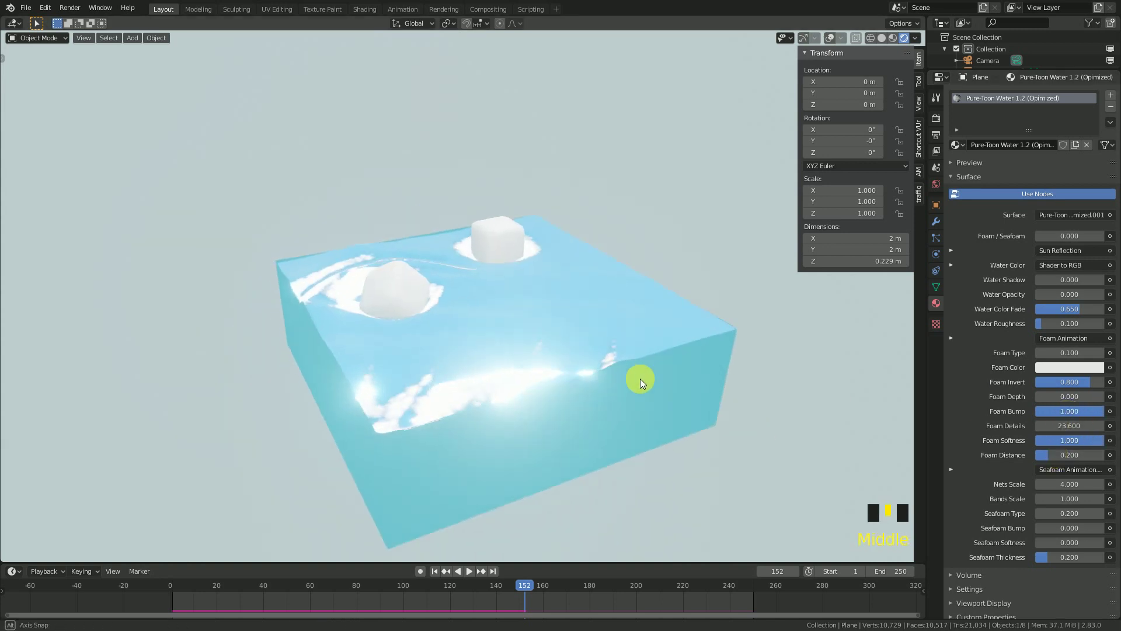
- Replay the animation and orbit around the water box to inspect the finer foam ripples
key("space")
left_click_drag(569, 404, 624, 422)
scroll("up", 3)
left_click_drag(627, 429, 611, 430)
scroll("down", 3)
key("space")
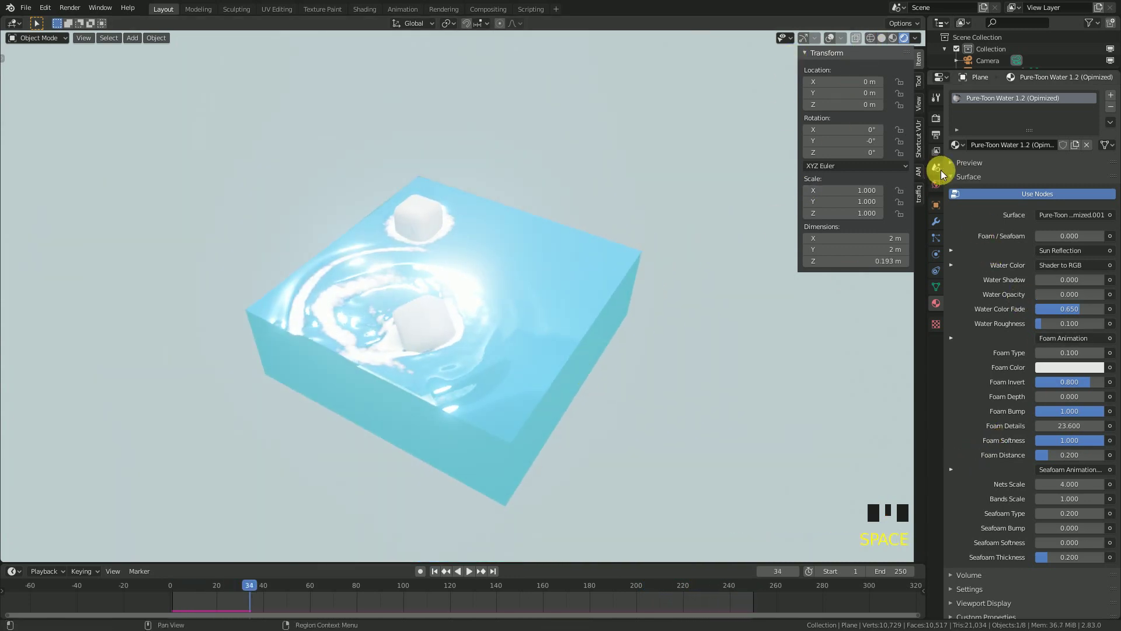
- Delete the water plane's Subdivision Surface modifier, leaving only Dynamic Paint
left_click_drag(961, 179, 942, 224)
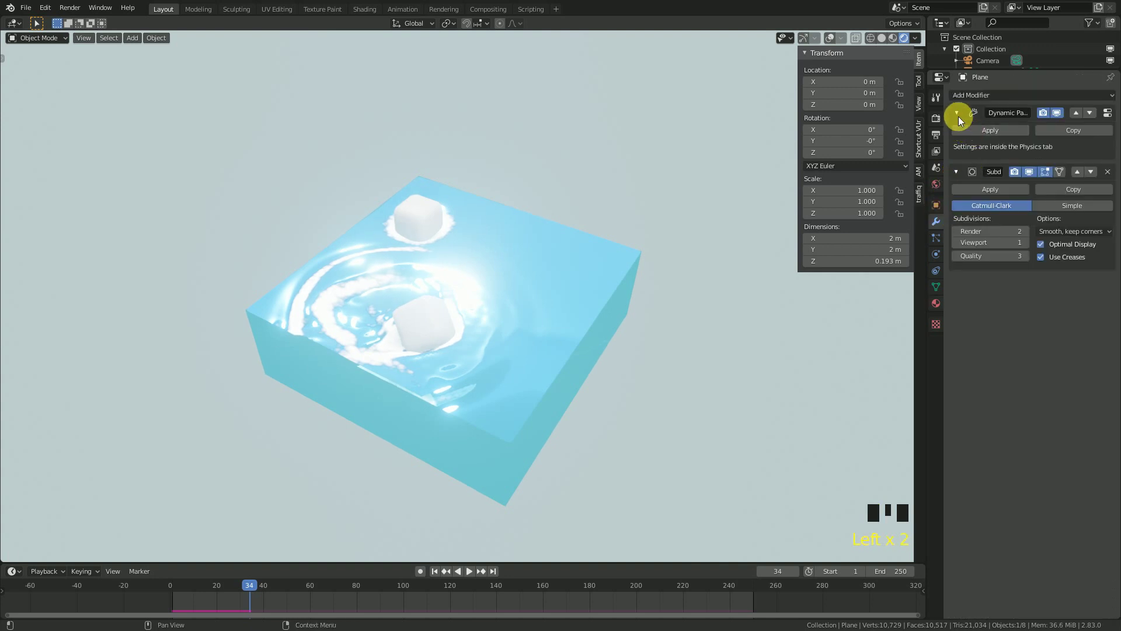
left_click(960, 112)
left_click(956, 127)
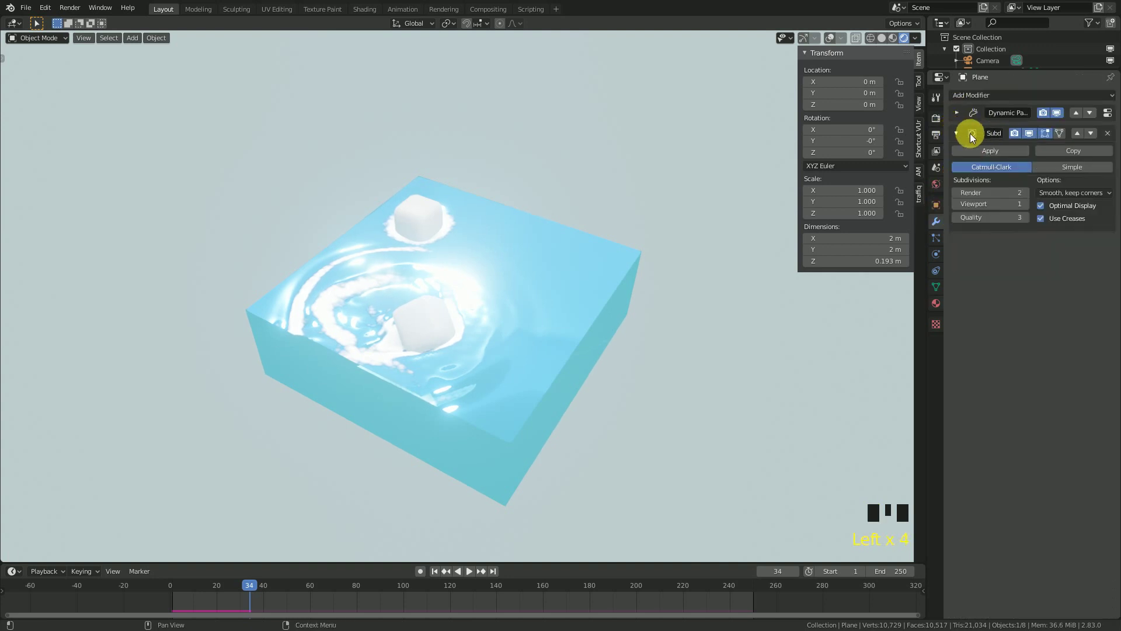
left_click(829, 39)
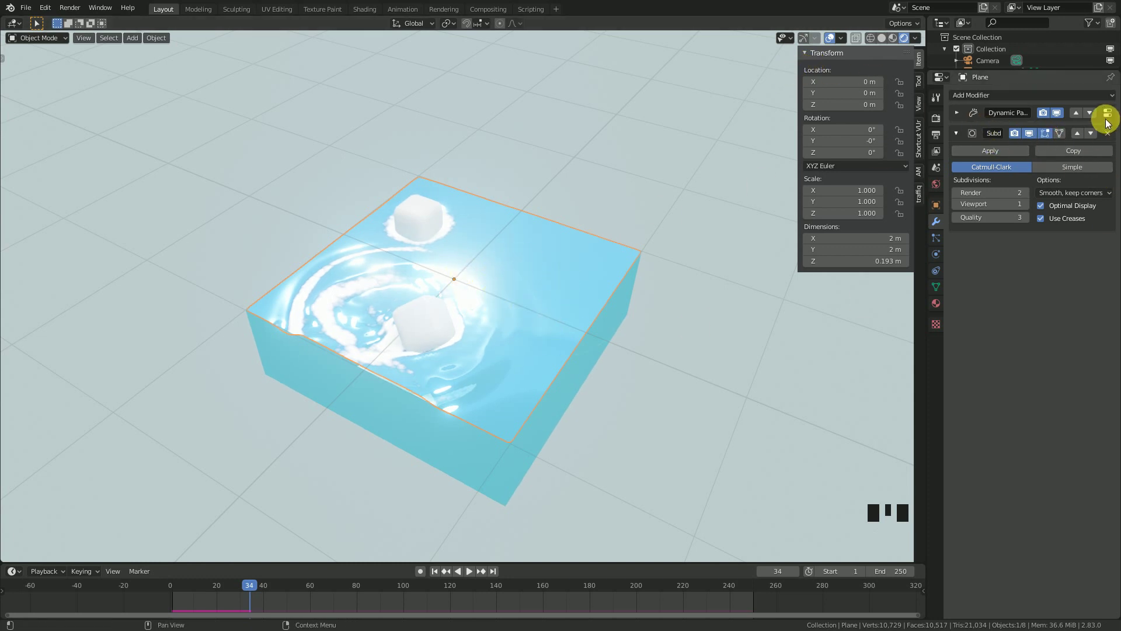
left_click(1110, 134)
- Delete the box object beneath the water surface, keeping the flat water plane
left_click_drag(596, 374, 634, 324)
right_click(634, 324)
left_click_drag(687, 398, 663, 383)
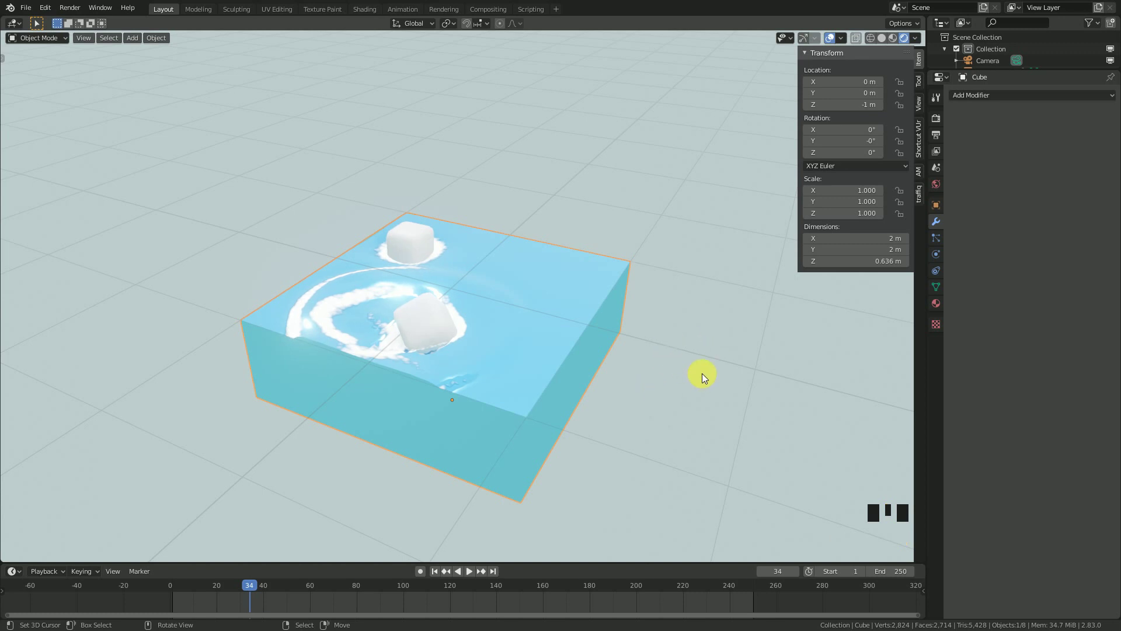
left_click_drag(672, 396, 592, 297)
- Select the water plane and bring up the Add Modifier list
left_click_drag(593, 298, 955, 114)
double_click(955, 114)
left_click_drag(989, 99, 870, 307)
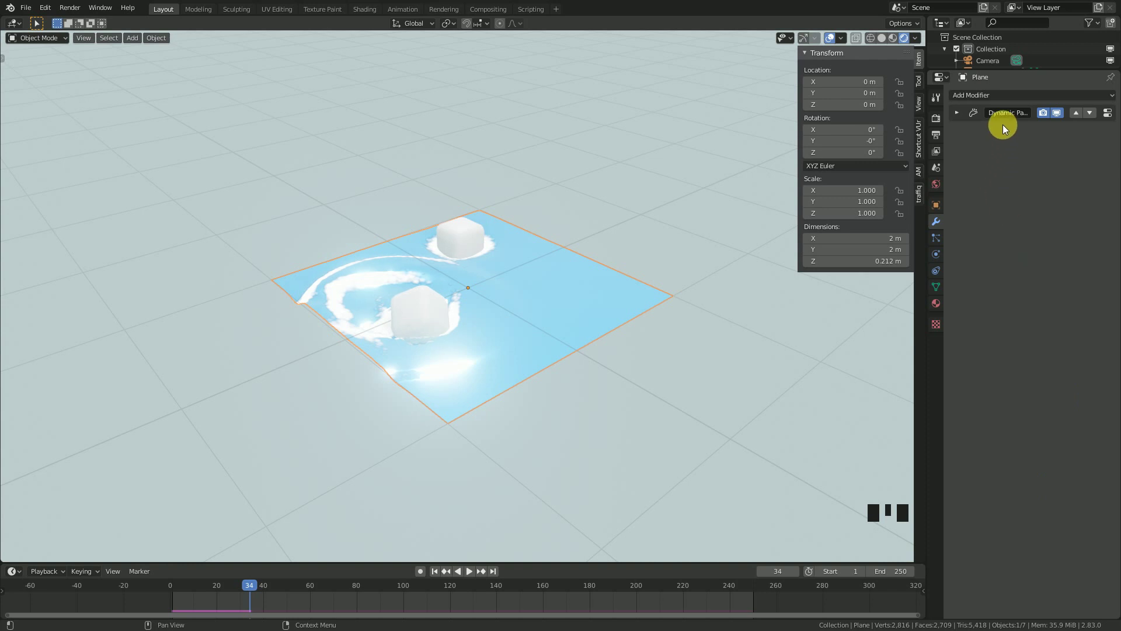
- Add an Ocean modifier with Size 0.20, Spatial Size 23, Scale 0.200, Alignment 7, Direction 45°
left_click_drag(1015, 100, 473, 311)
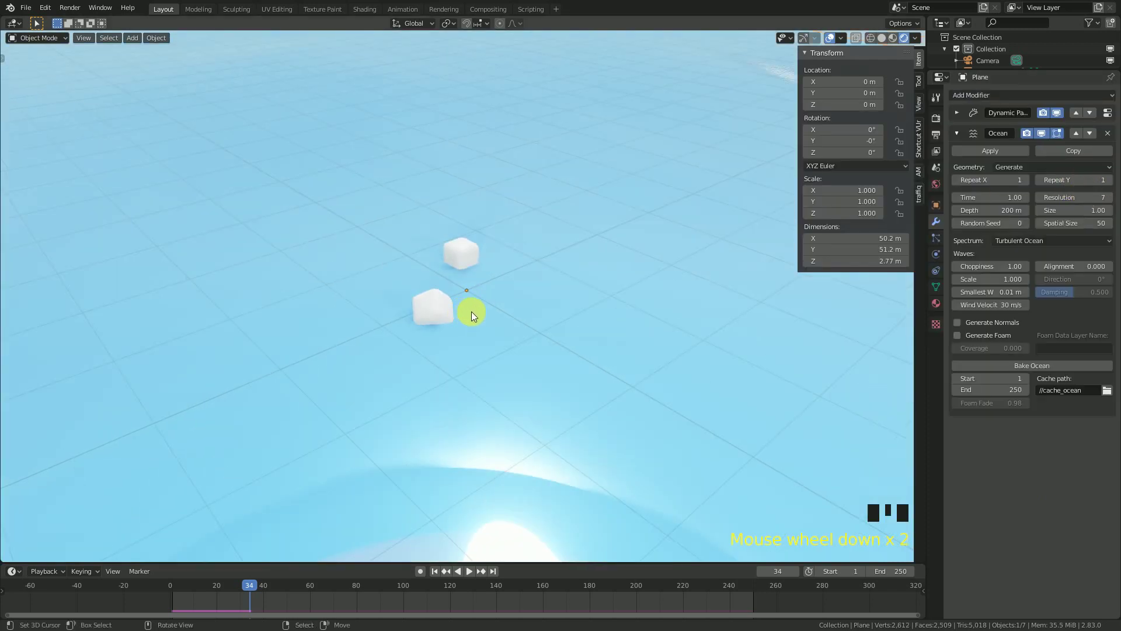
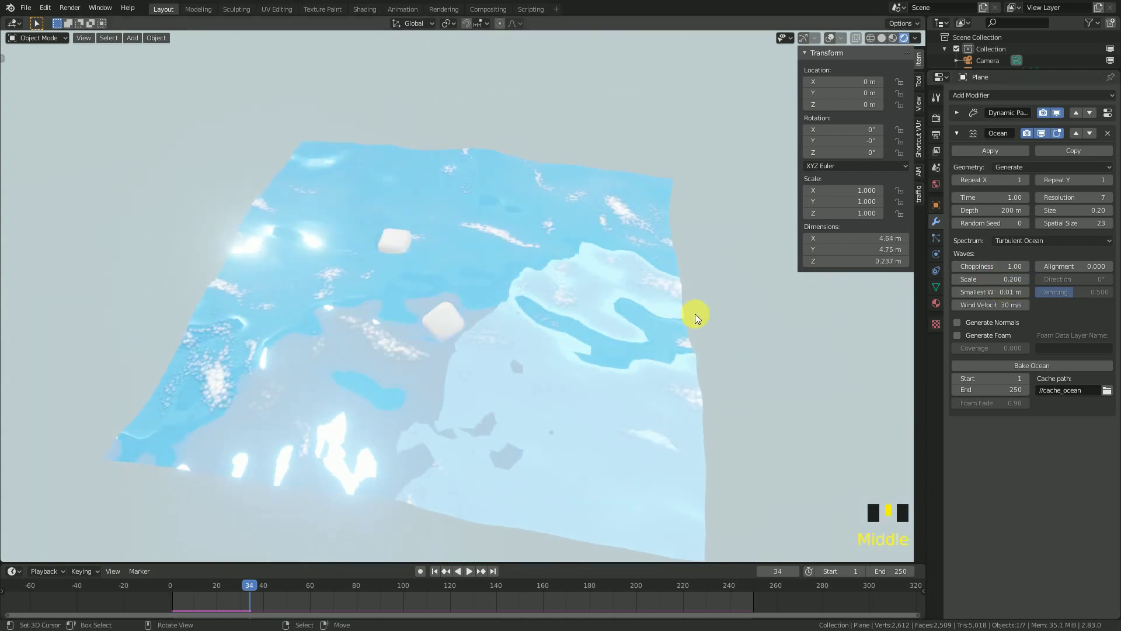
scroll("up", 3)
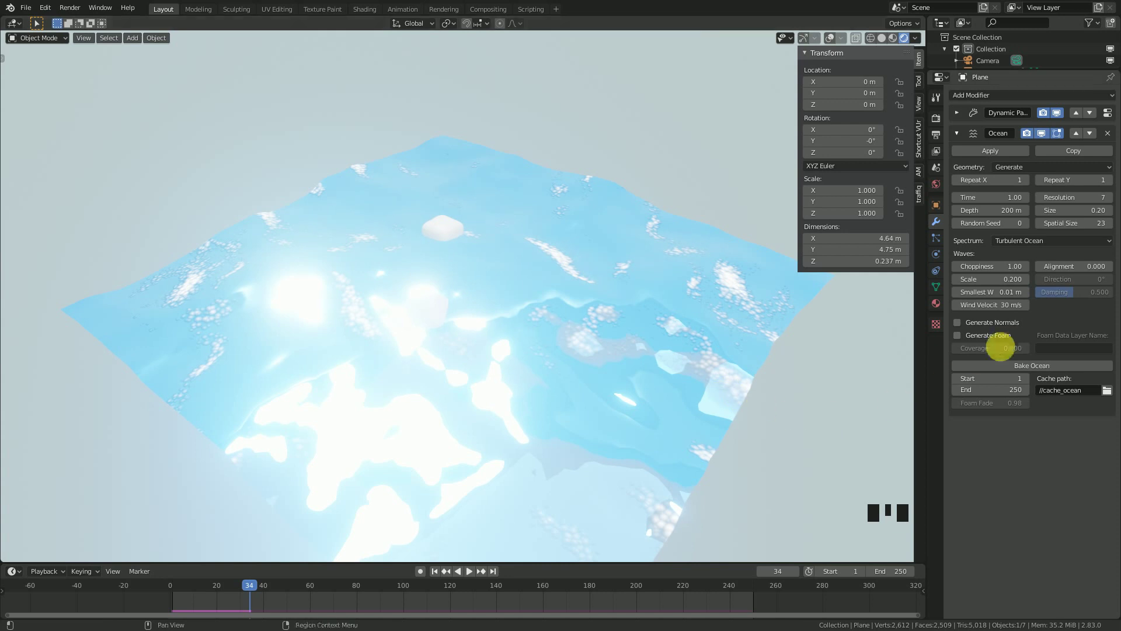
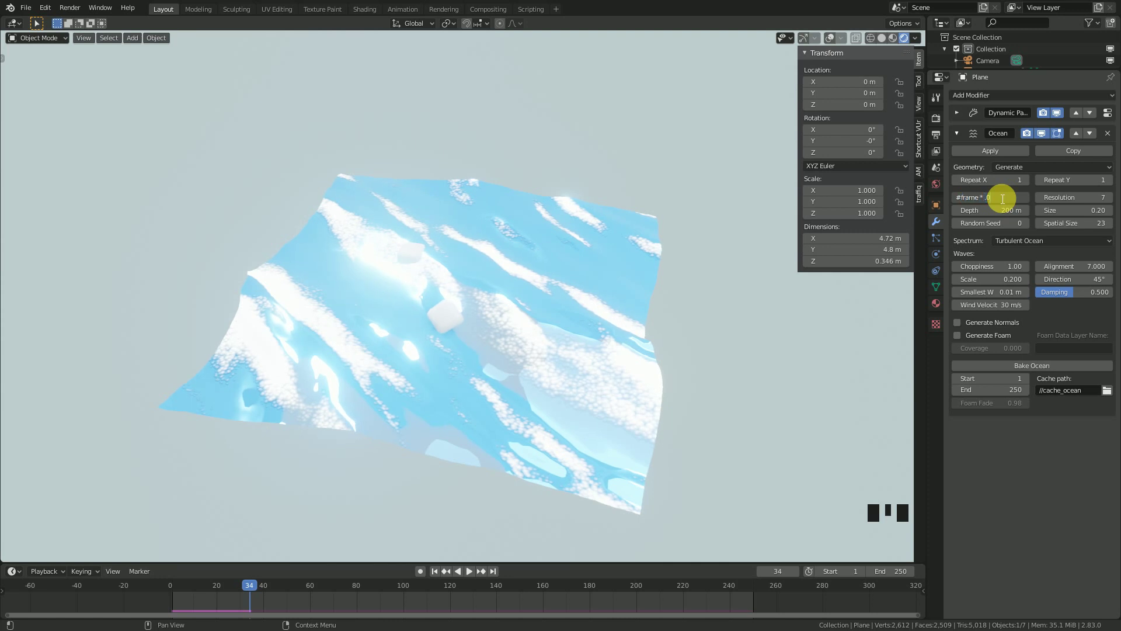
- Drive the Ocean Time with a #frame expression and check the waves in playback
scroll("up", 3)
left_click_drag(552, 359, 617, 348)
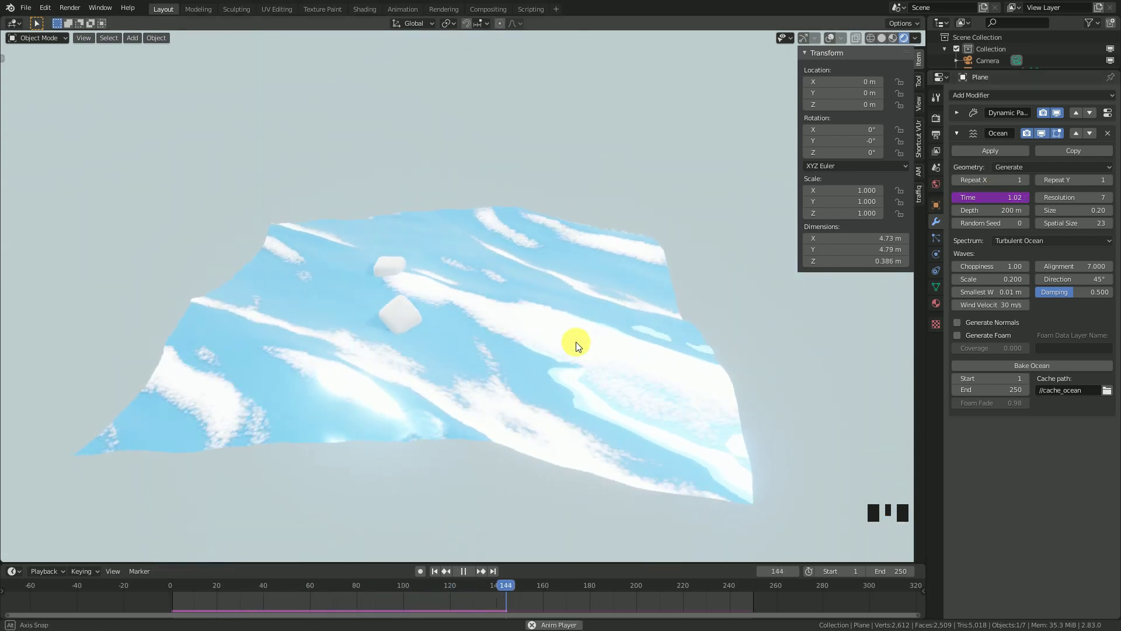
middle_click(563, 356)
key("space")
- Select the lower cube floating on the water
left_click(832, 40)
left_click_drag(559, 194, 440, 296)
left_click_drag(440, 296, 498, 300)
- Scale Cube.002 from 0.151 up to 0.270
left_click_drag(498, 300, 568, 348)
key("s")
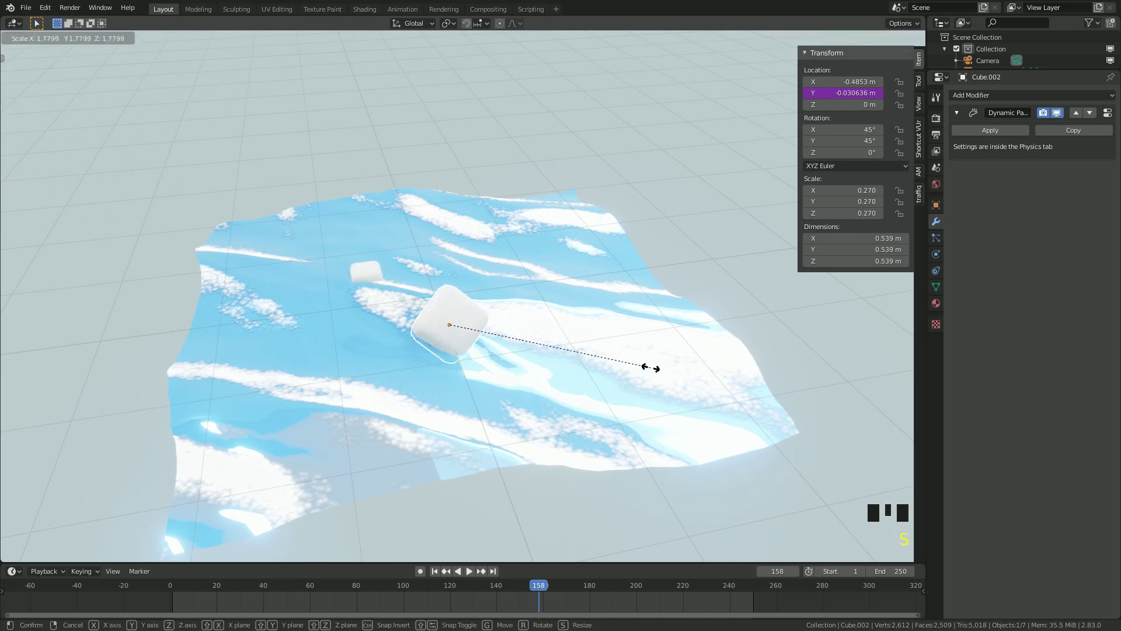
left_click_drag(660, 321, 576, 330)
key("space")
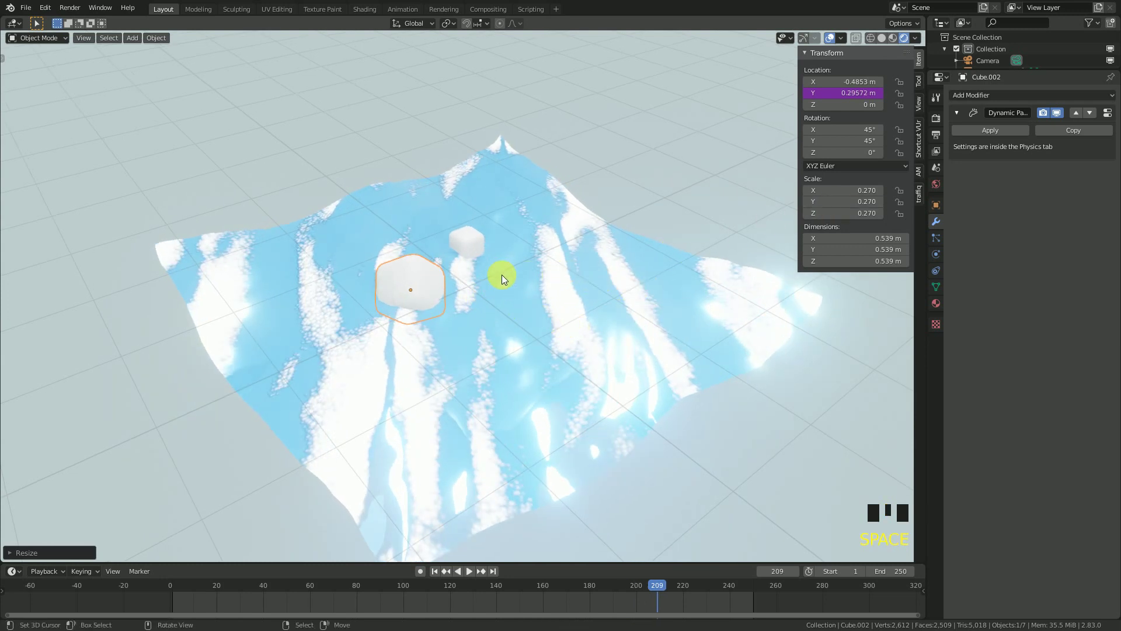
- Select the water plane carrying the Dynamic Paint and Ocean modifiers
left_click_drag(566, 278, 553, 267)
left_click_drag(552, 267, 957, 137)
left_click(957, 137)
left_click_drag(510, 259, 500, 291)
scroll("up", 3)
left_click_drag(498, 303, 832, 40)
- Move the Ocean modifier above Dynamic Paint and replay to check waves with foam
left_click(833, 40)
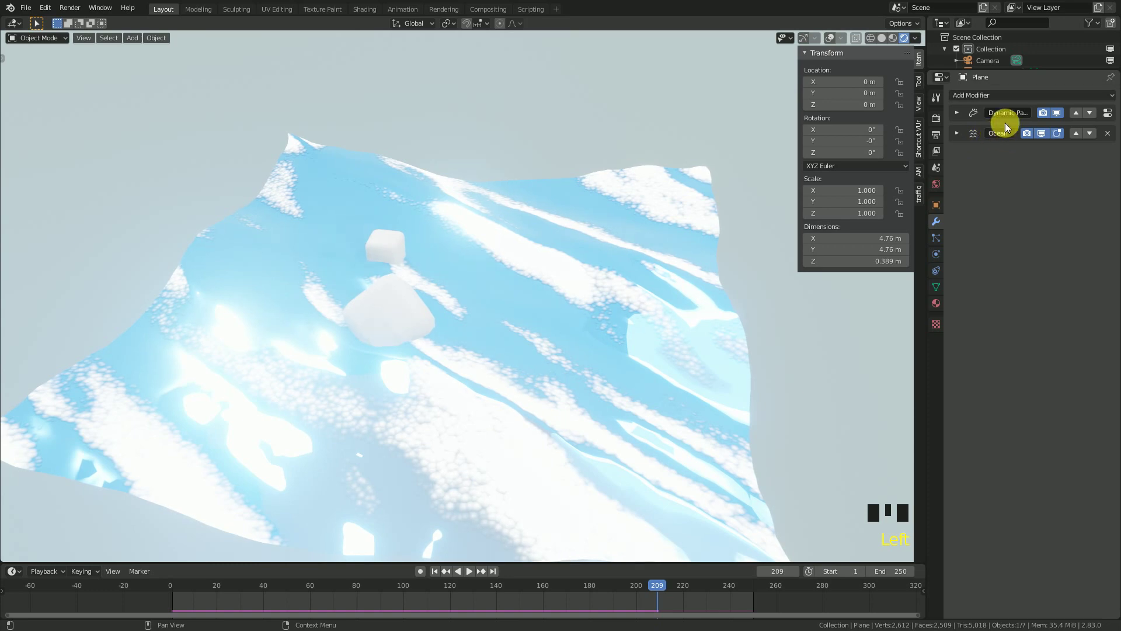
key("space")
left_click_drag(447, 317, 1053, 125)
key("space")
left_click_drag(1078, 137, 486, 278)
key("space")
left_click_drag(488, 298, 605, 284)
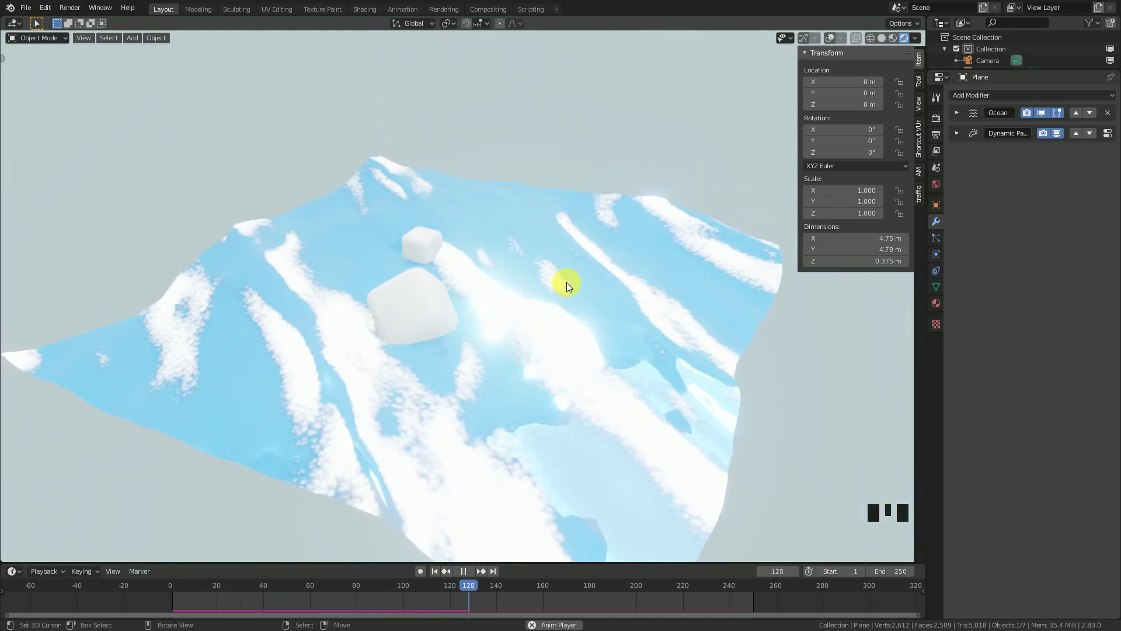
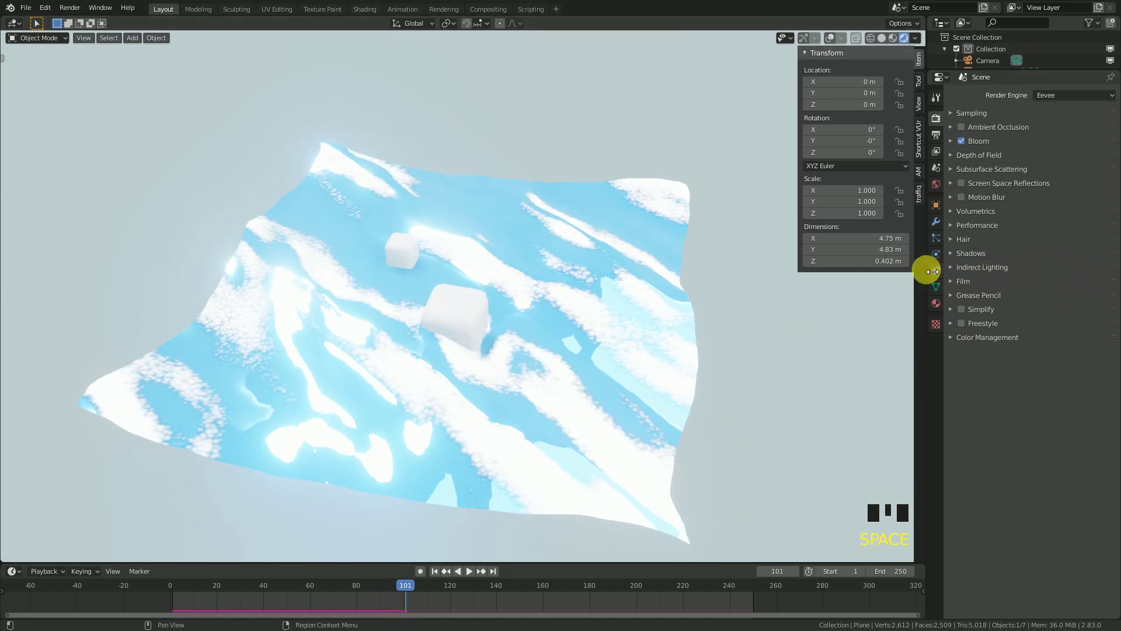
- Set the Dynamic Paint wave Timescale to 0.50 and Smoothness to 2.00, then replay
left_click(939, 253)
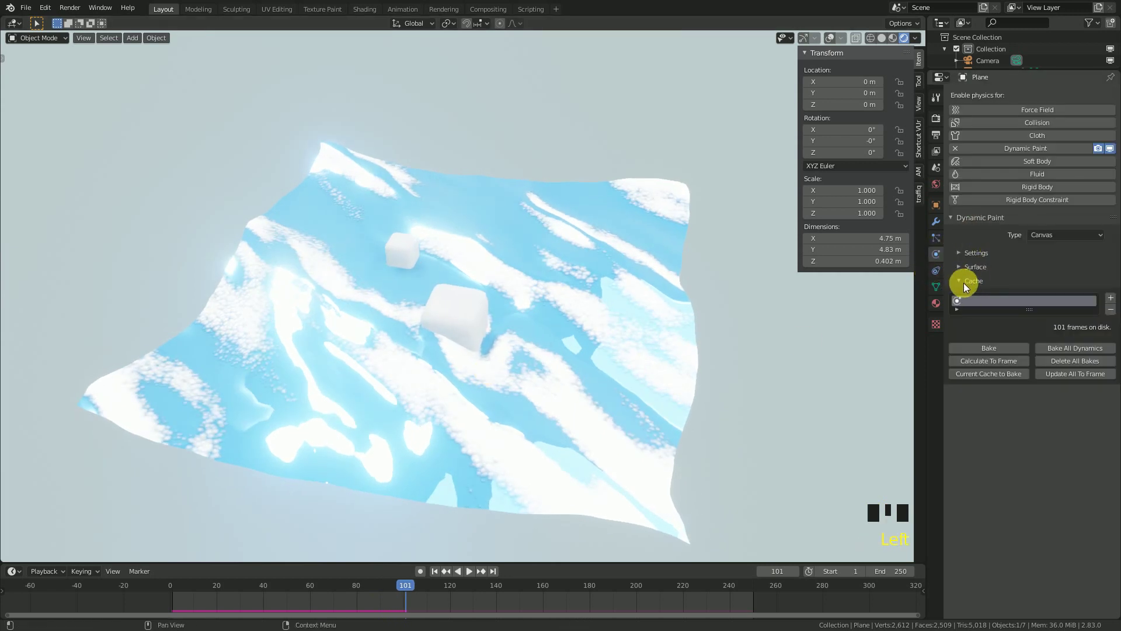
left_click_drag(968, 267, 829, 45)
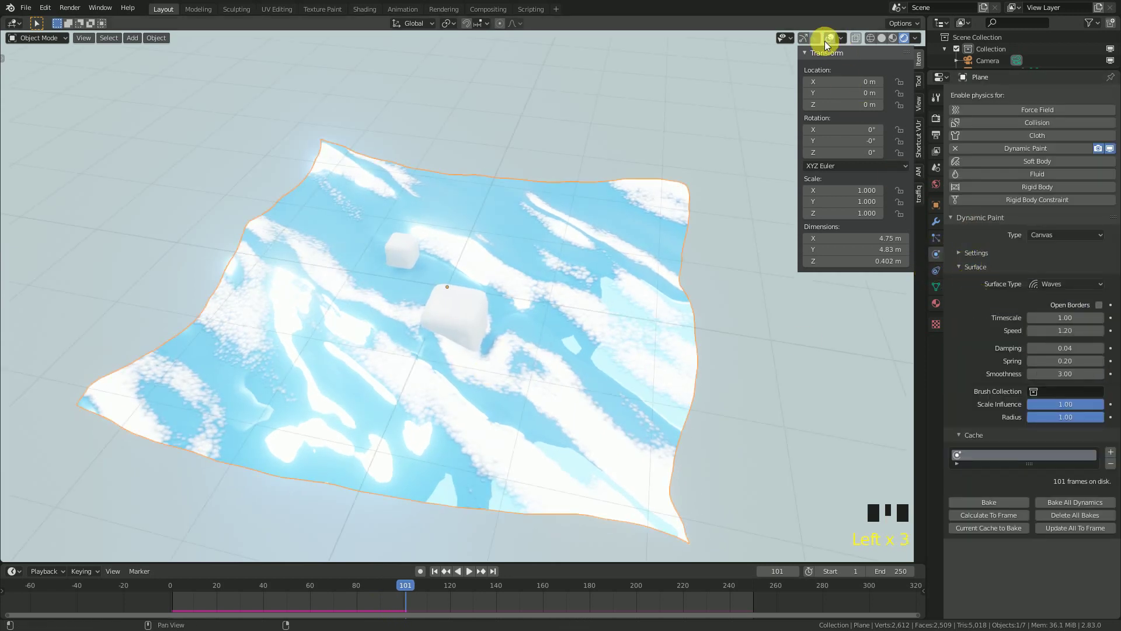
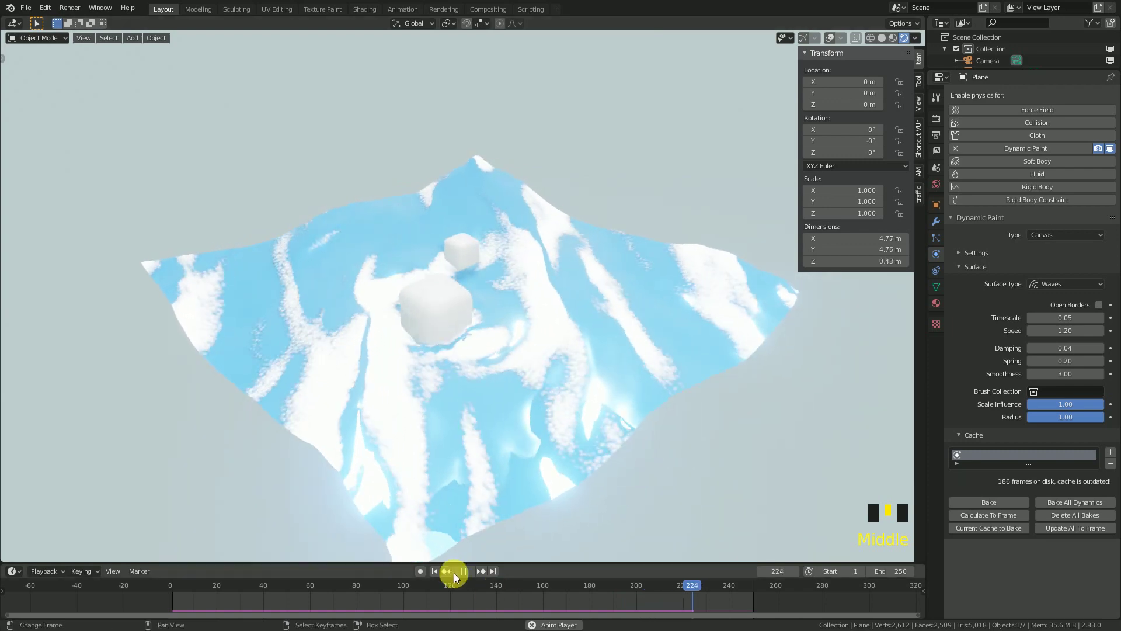
left_click_drag(439, 574, 483, 398)
left_click_drag(483, 397, 517, 396)
key("space")
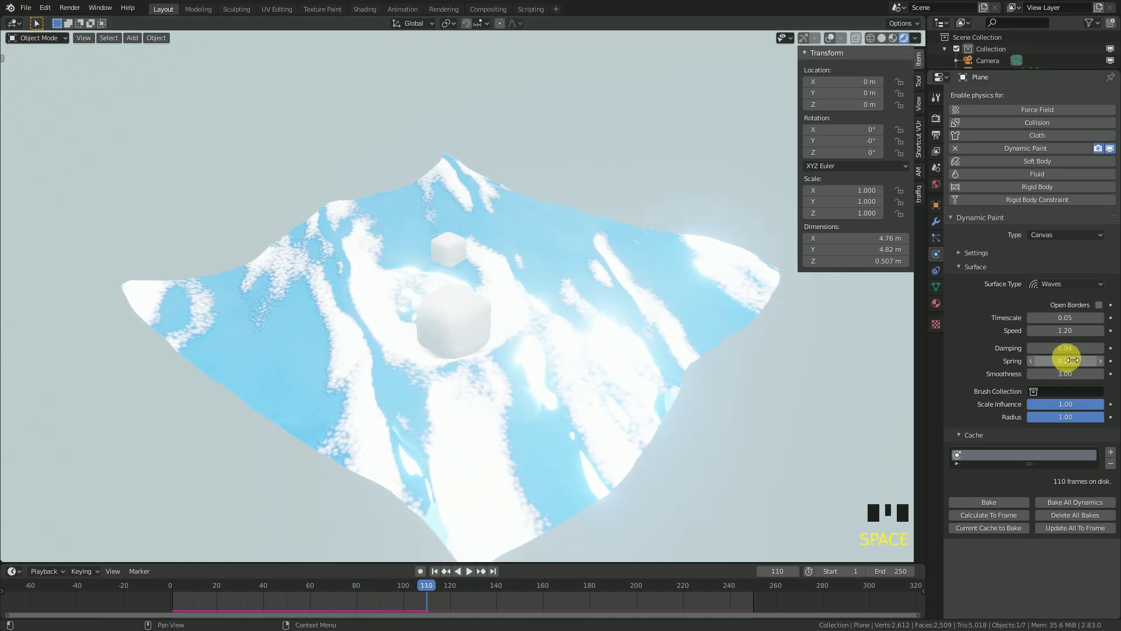
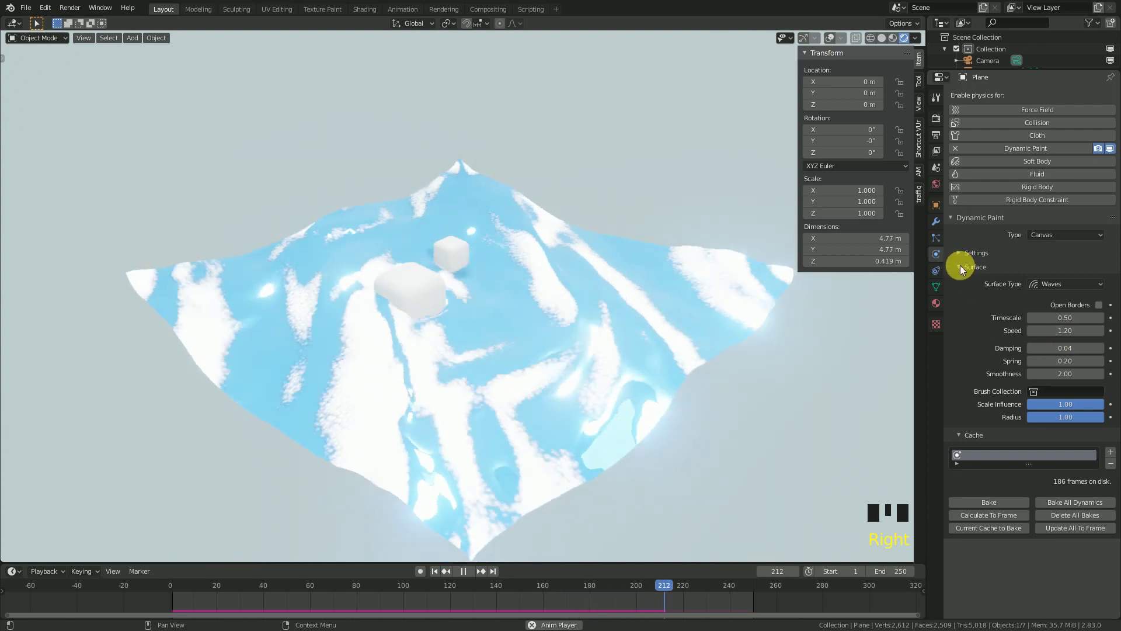
- Drag the Ocean modifier's Waves Scale down to 0.130 so the cube ripples stand out
left_click_drag(965, 269, 939, 226)
left_click(962, 134)
left_click(962, 134)
left_click(959, 112)
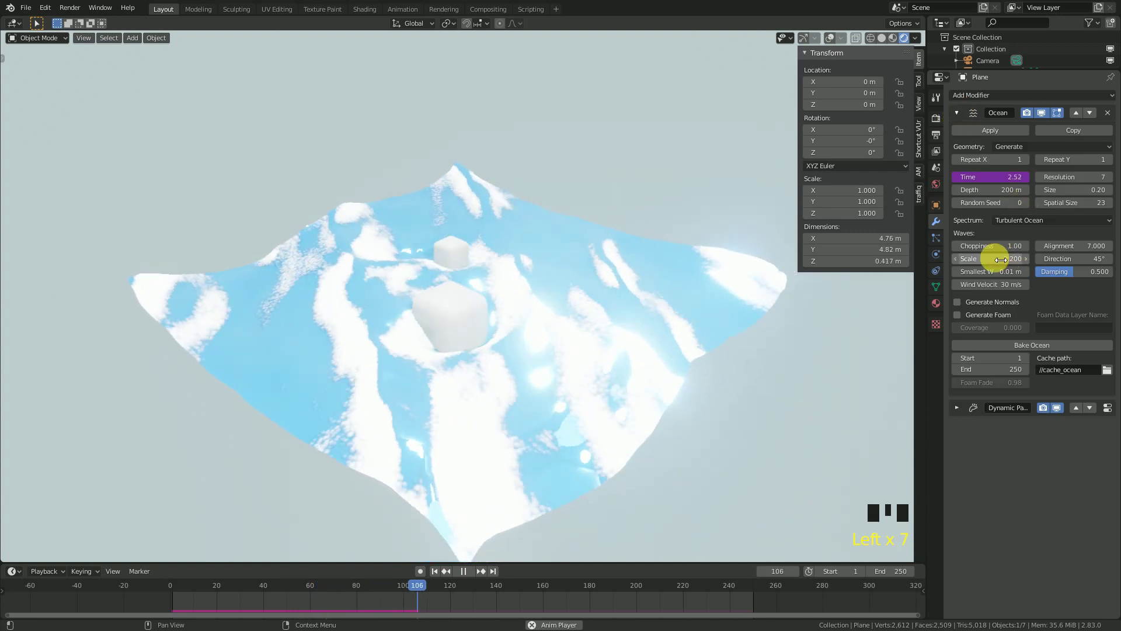
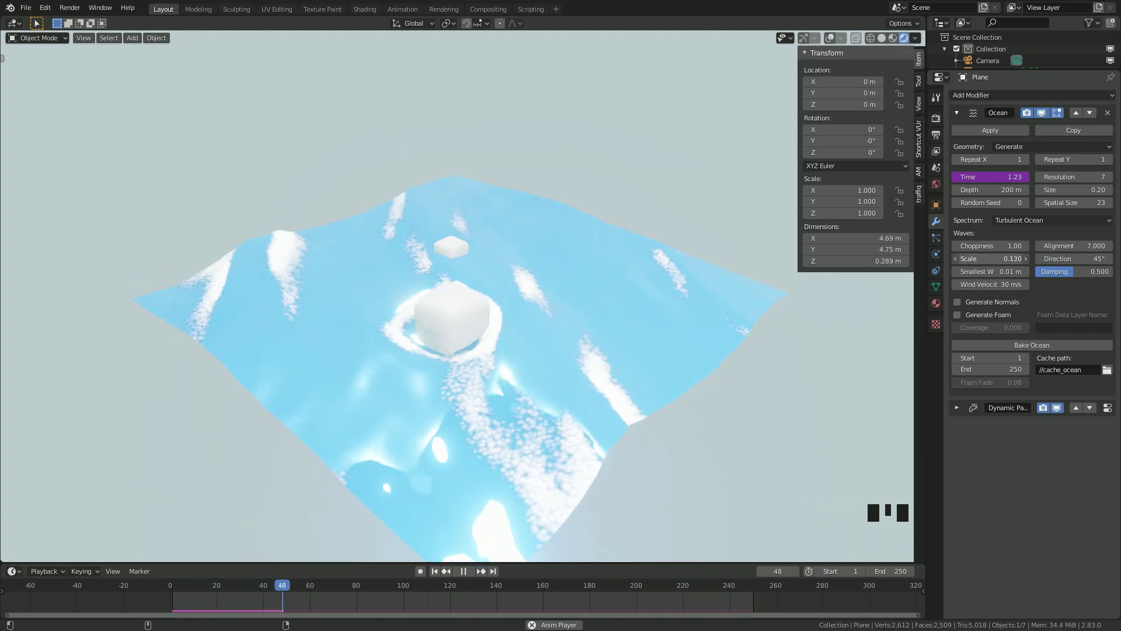
- Orbit and zoom around the water to watch the ripples spreading from the cubes
left_click_drag(486, 346, 455, 345)
scroll("up", 3)
scroll("down", 3)
left_click_drag(475, 362, 466, 355)
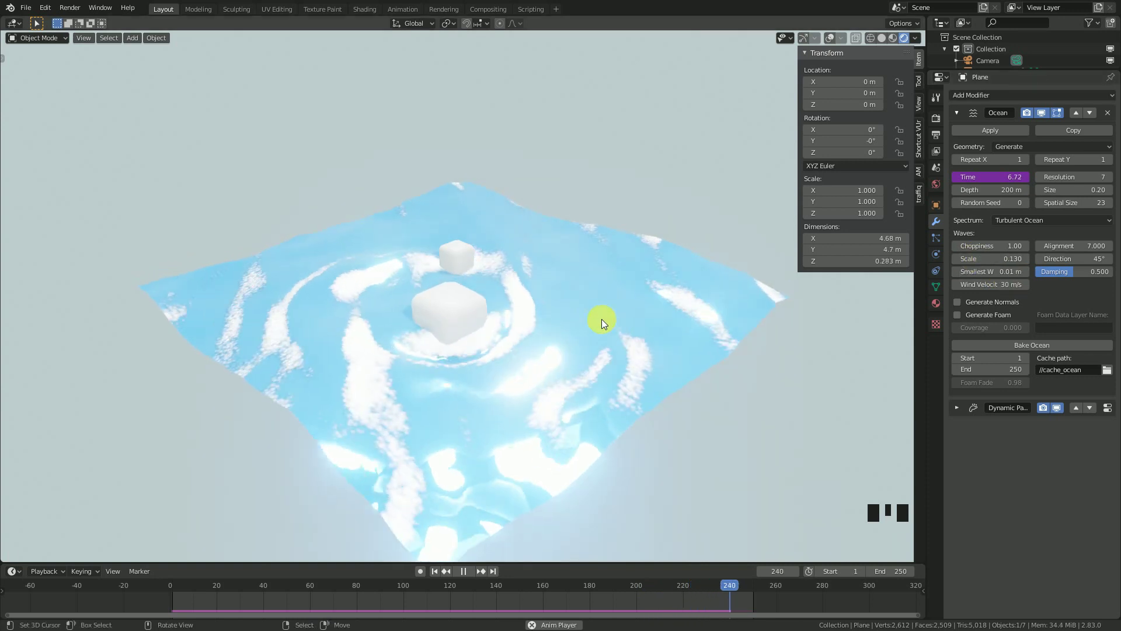
right_click(629, 331)
- Show the Pure-Toon Water material, review its surface inputs, collapse Surface and stop playback
left_click(939, 308)
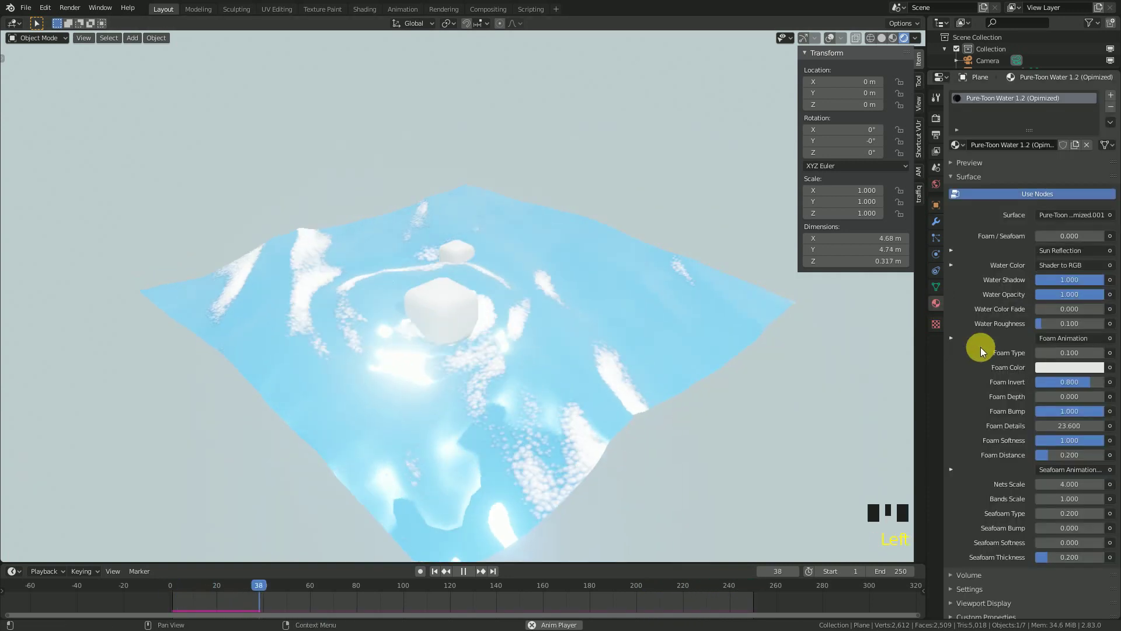
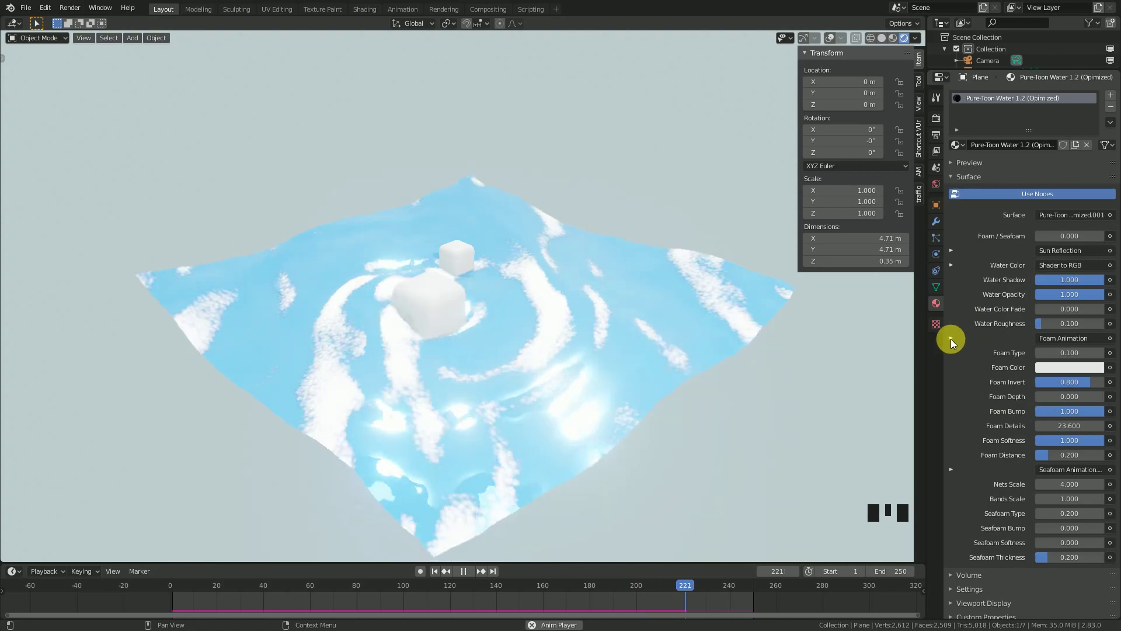
left_click_drag(527, 310, 1104, 360)
left_click_drag(1104, 359, 957, 310)
left_click_drag(647, 284, 979, 374)
left_click(957, 179)
key("space")
- Turn the scene grid back on and orbit around the water plane
left_click(837, 37)
scroll("down", 3)
left_click_drag(603, 297, 571, 318)
scroll("up", 3)
scroll("down", 3)
left_click_drag(517, 341, 556, 347)
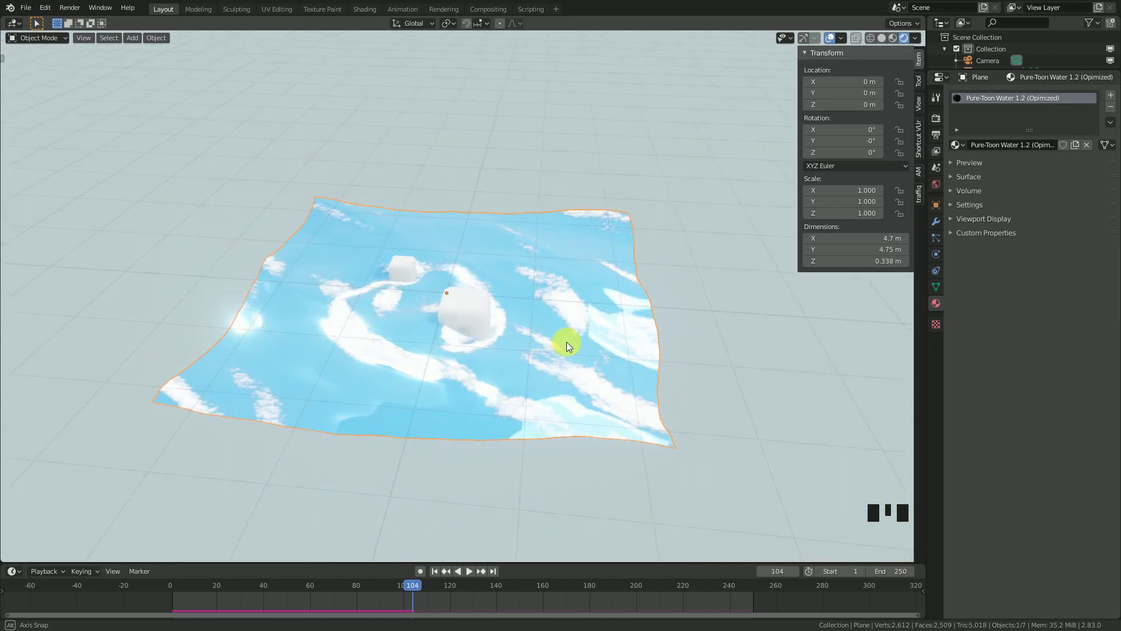
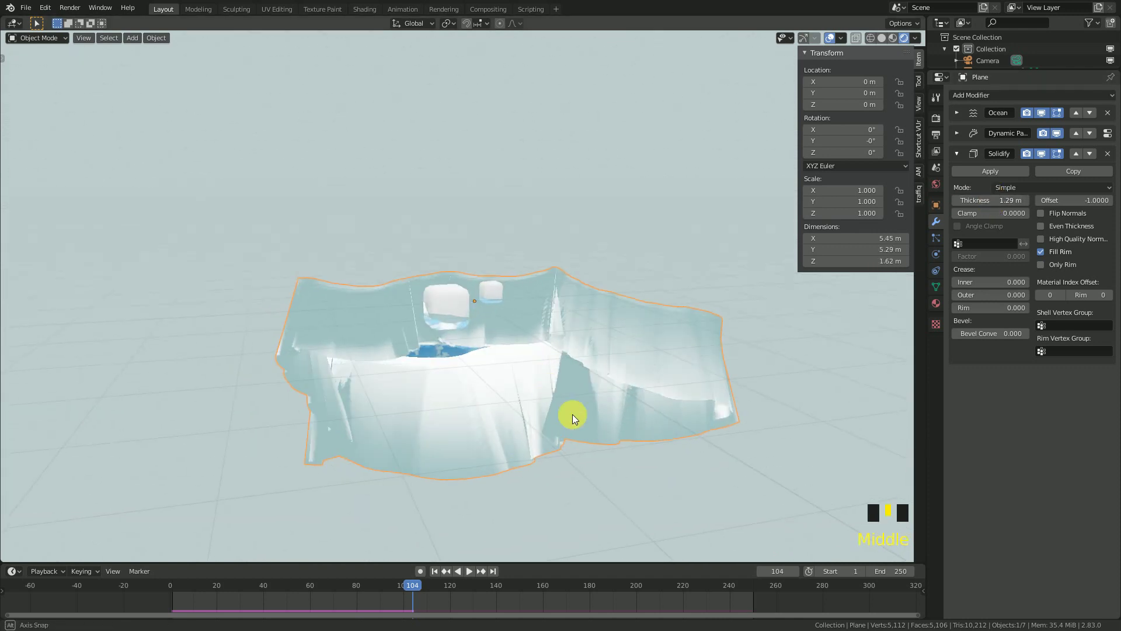
- Inspect the Solidify result (1.29 m thickness, offset -1, Fill Rim) forming tall water walls
scroll("down", 3)
left_click_drag(557, 404, 960, 155)
left_click(960, 155)
left_click_drag(526, 297, 812, 59)
left_click_drag(813, 59, 570, 203)
- Add a new cube to the scene with Shift+A > Mesh > Cube
key("n")
scroll("up", 3)
key("shift+a")
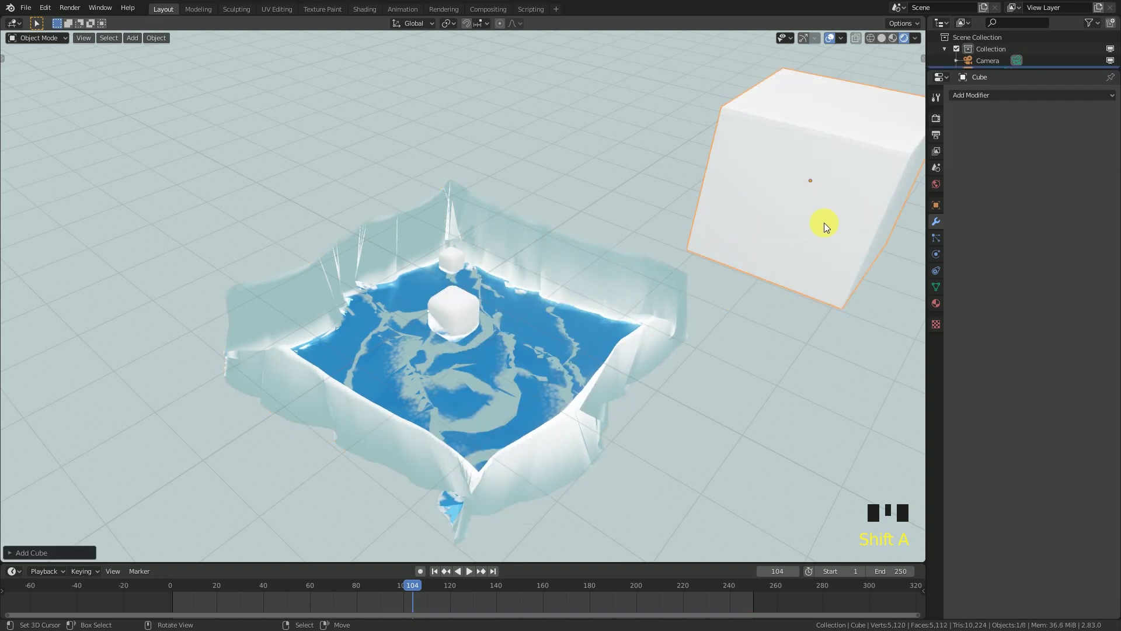
- Clear the cube's location, scale it to enclose the water, and set Display As to Bounds
scroll("down", 3)
left_click_drag(715, 296, 946, 206)
left_click(946, 207)
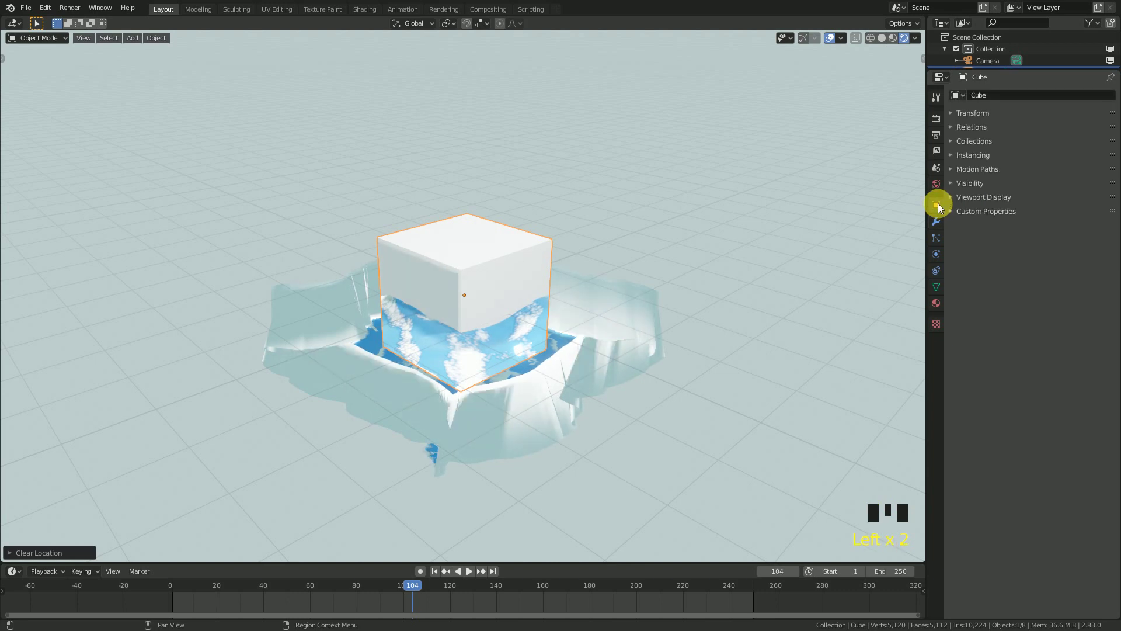
left_click_drag(960, 198, 591, 257)
scroll("up", 3)
left_click(1117, 75)
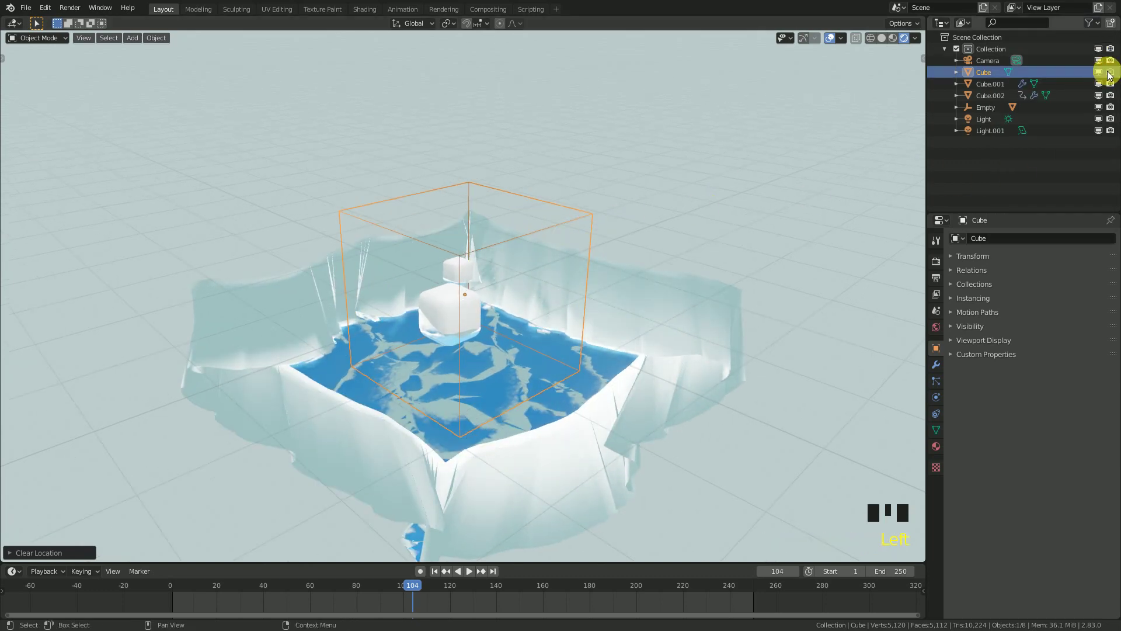
- Orbit around the outlined water and reselect the water plane
left_click_drag(515, 212, 492, 185)
left_click_drag(476, 166, 616, 230)
scroll("down", 3)
left_click_drag(624, 221, 658, 327)
right_click(658, 327)
scroll("up", 3)
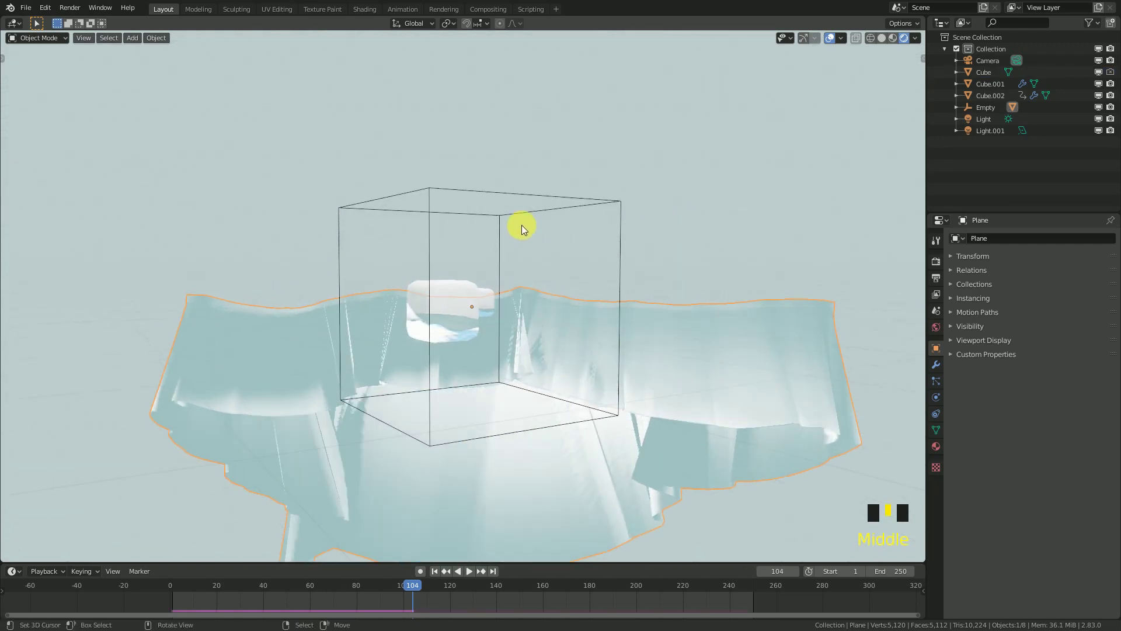
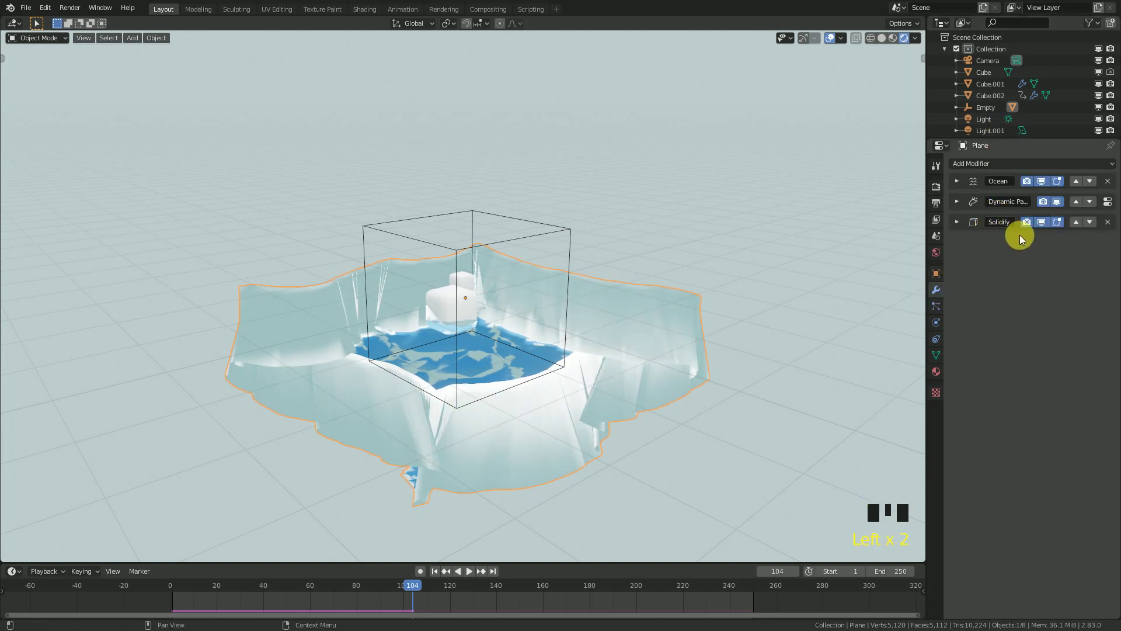
- Add a Boolean modifier to the water plane and start the object eyedropper
left_click(1005, 172)
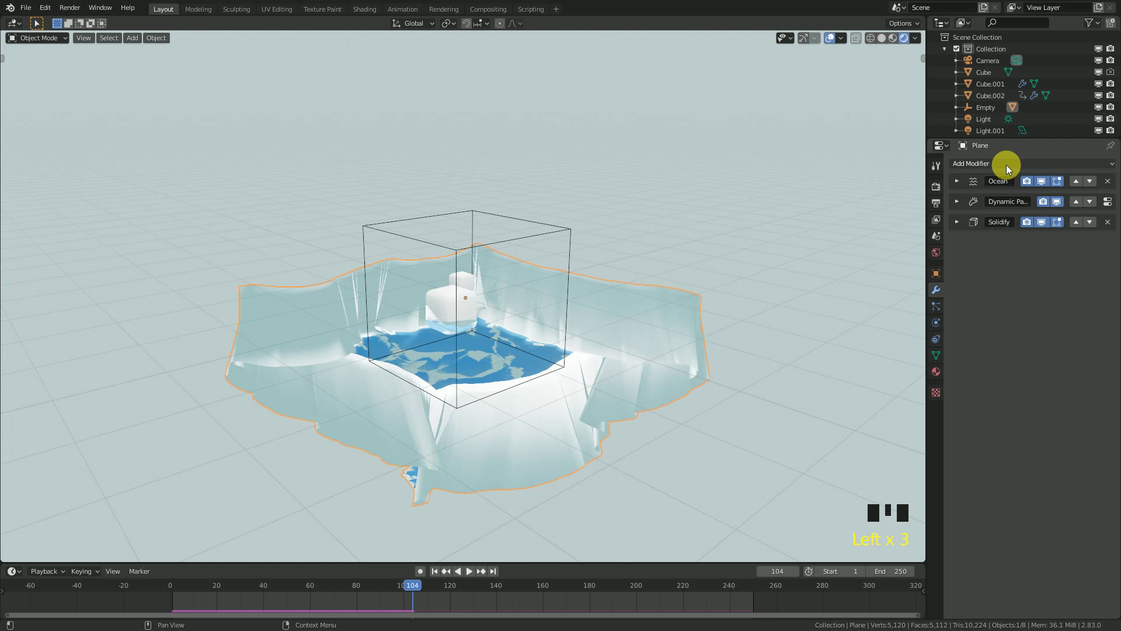
left_click_drag(1008, 168, 891, 219)
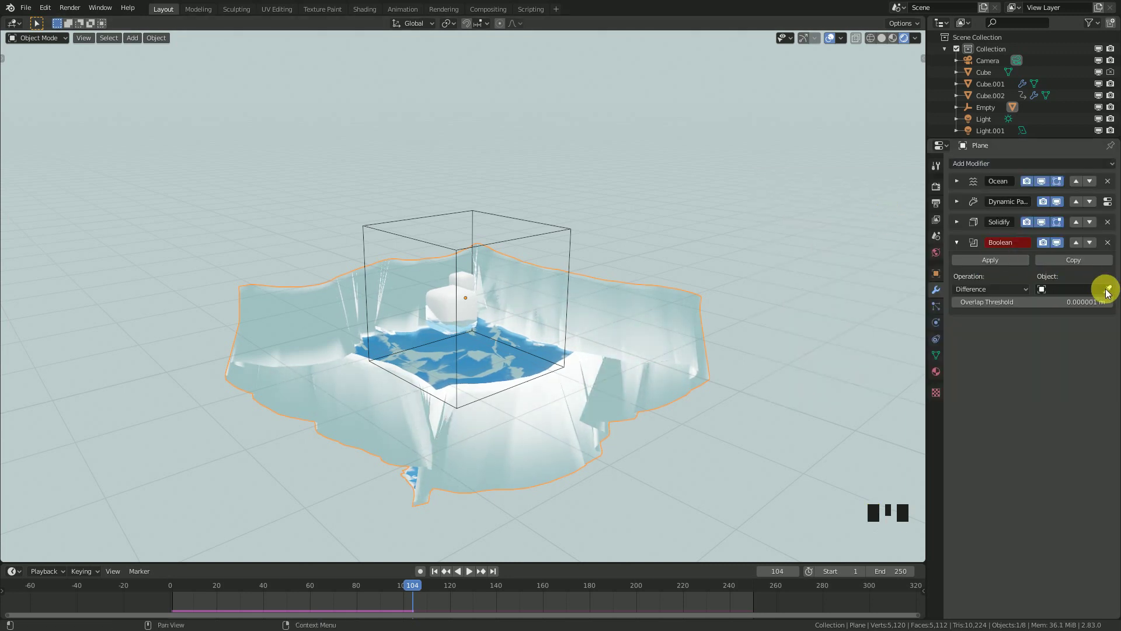
left_click(1116, 293)
middle_click(637, 262)
left_click_drag(1002, 296, 574, 323)
left_click_drag(573, 322, 570, 321)
- Pick the outline Cube as the cutter and set the operation to Intersect
scroll("up", 3)
left_click_drag(617, 326, 961, 250)
left_click(960, 247)
left_click_drag(632, 216, 938, 376)
left_click(938, 376)
left_click_drag(960, 213, 948, 212)
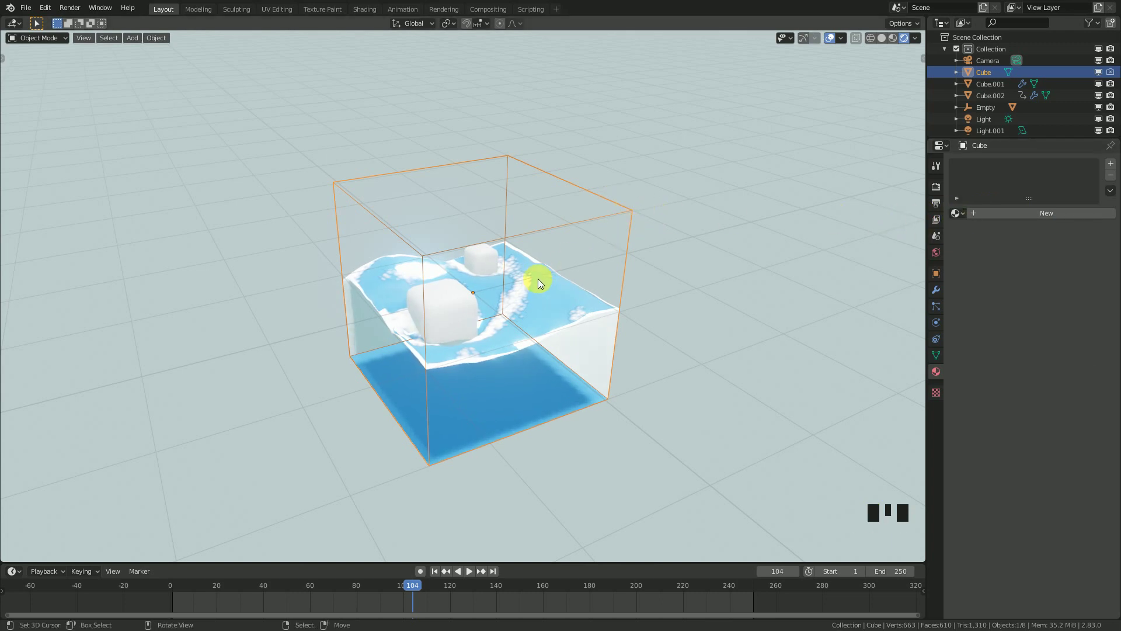
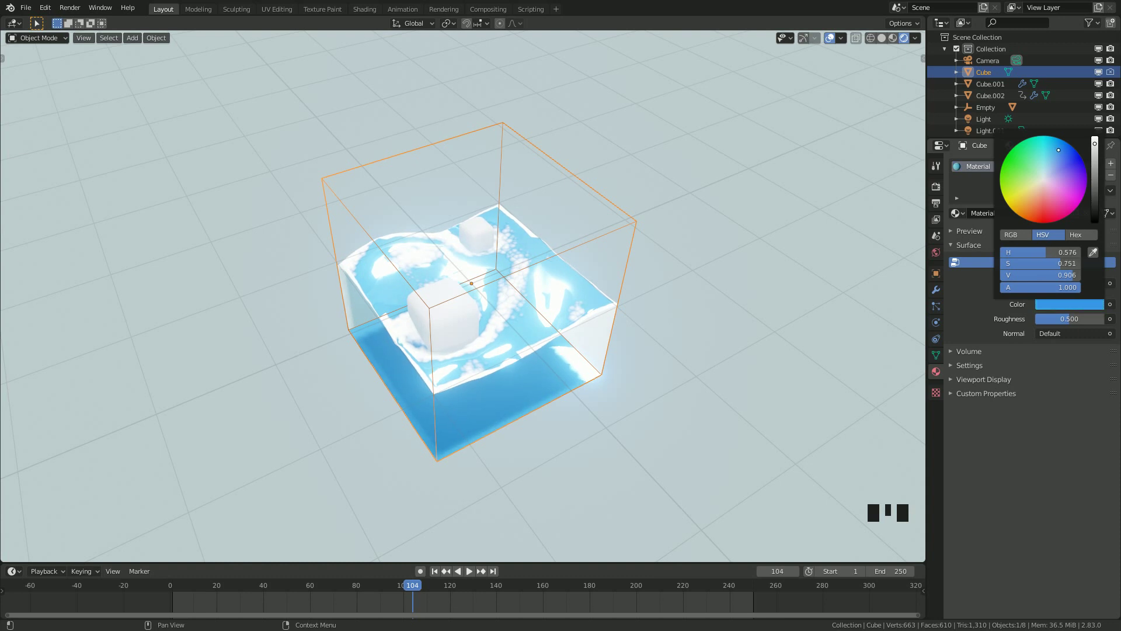
- Pick a vivid blue for the cube's new Diffuse material, then reselect the water plane
left_click_drag(652, 304, 705, 396)
key("s")
right_click(574, 287)
- View the water plane's material settings and orbit around the water box
left_click_drag(965, 250, 749, 281)
left_click_drag(750, 281, 940, 378)
left_click(940, 378)
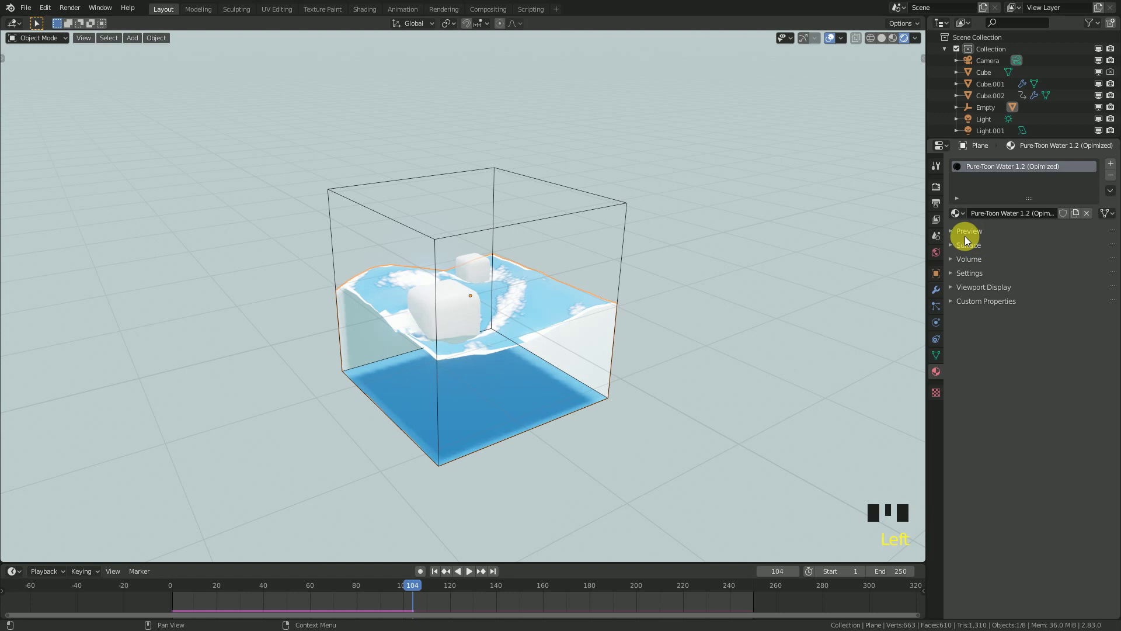
left_click_drag(561, 352, 584, 360)
scroll("up", 3)
left_click_drag(514, 390, 938, 293)
- Expand the Solidify modifier and edit its rim material offset value
left_click(938, 293)
left_click(959, 244)
left_click(959, 244)
left_click(959, 227)
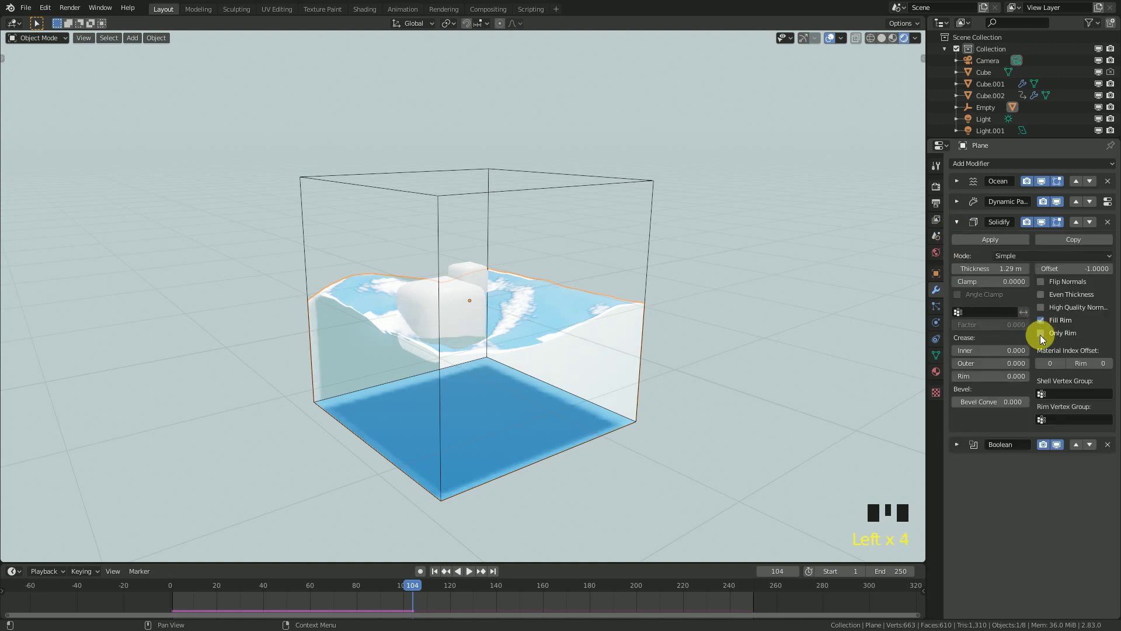
double_click(1046, 338)
double_click(1048, 310)
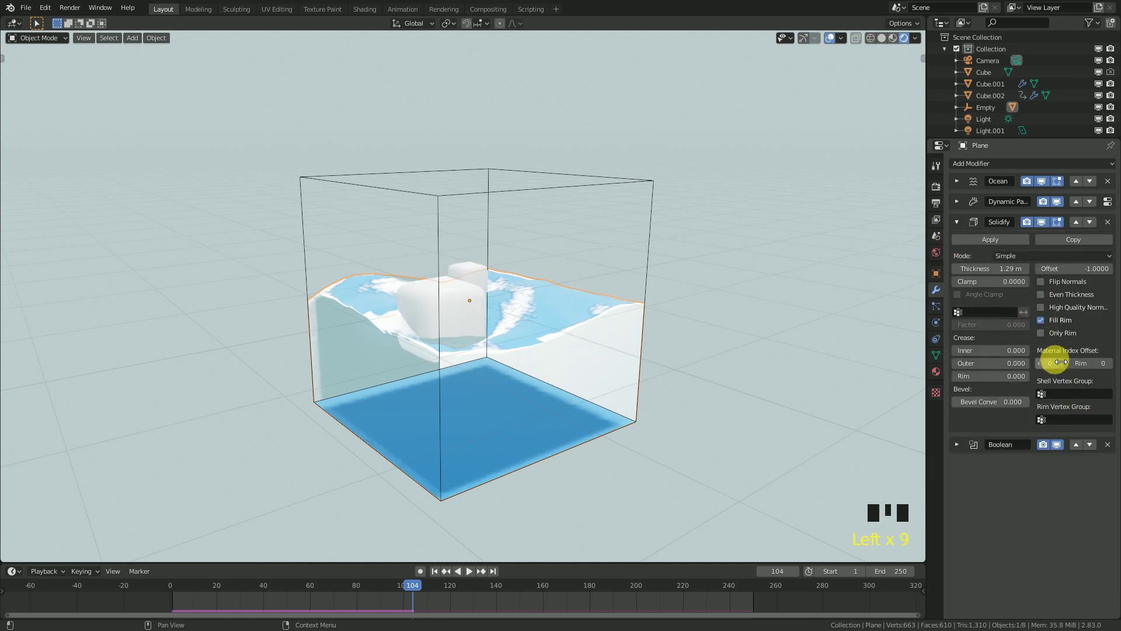
- Add a second material slot with the blue Material so the box sides turn solid blue
left_click_drag(1069, 366, 544, 344)
left_click_drag(544, 343, 1058, 356)
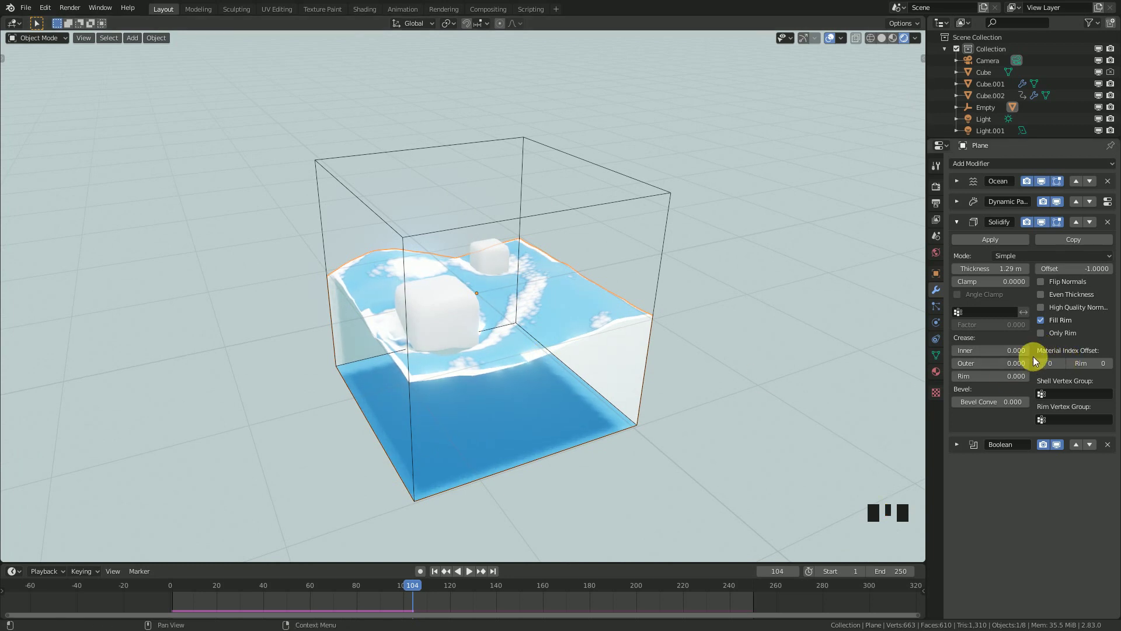
left_click_drag(603, 345, 1066, 367)
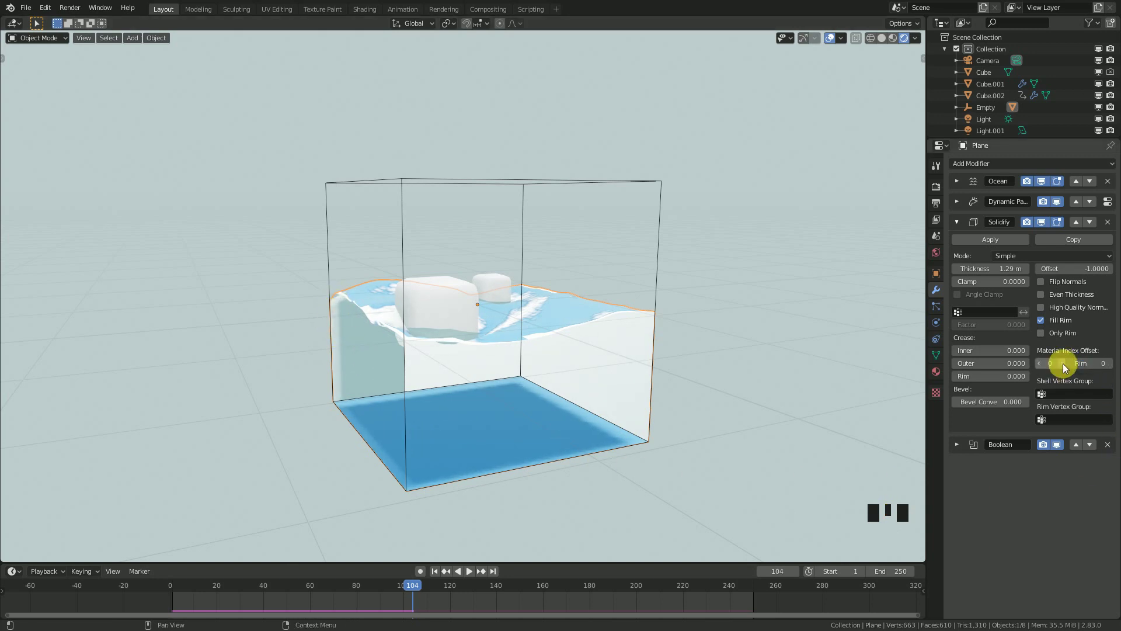
left_click_drag(1065, 366, 940, 370)
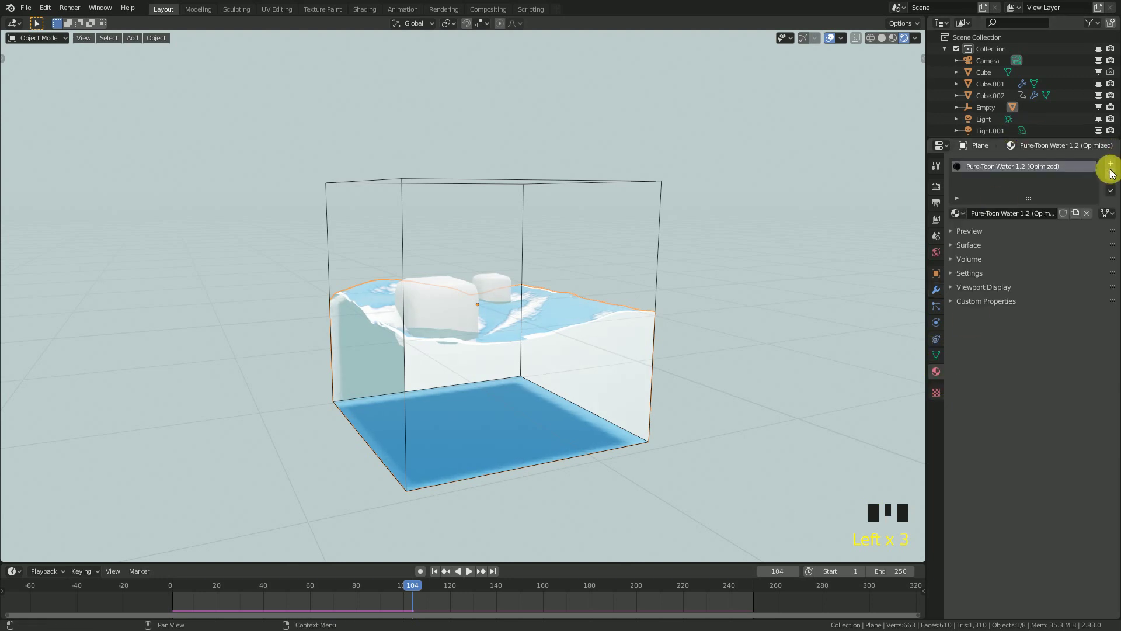
left_click_drag(1115, 167, 451, 364)
left_click_drag(452, 365, 937, 294)
- Add a Boolean modifier to the Plane using the Cube with the Intersect operation
left_click(938, 294)
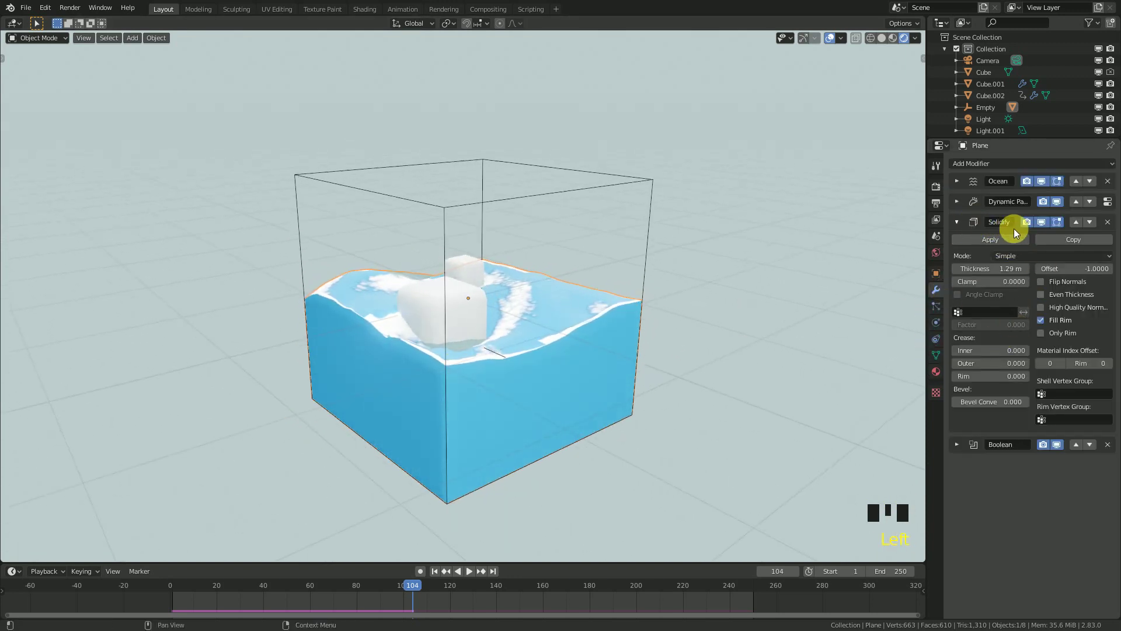
left_click_drag(1064, 366, 963, 224)
left_click(964, 224)
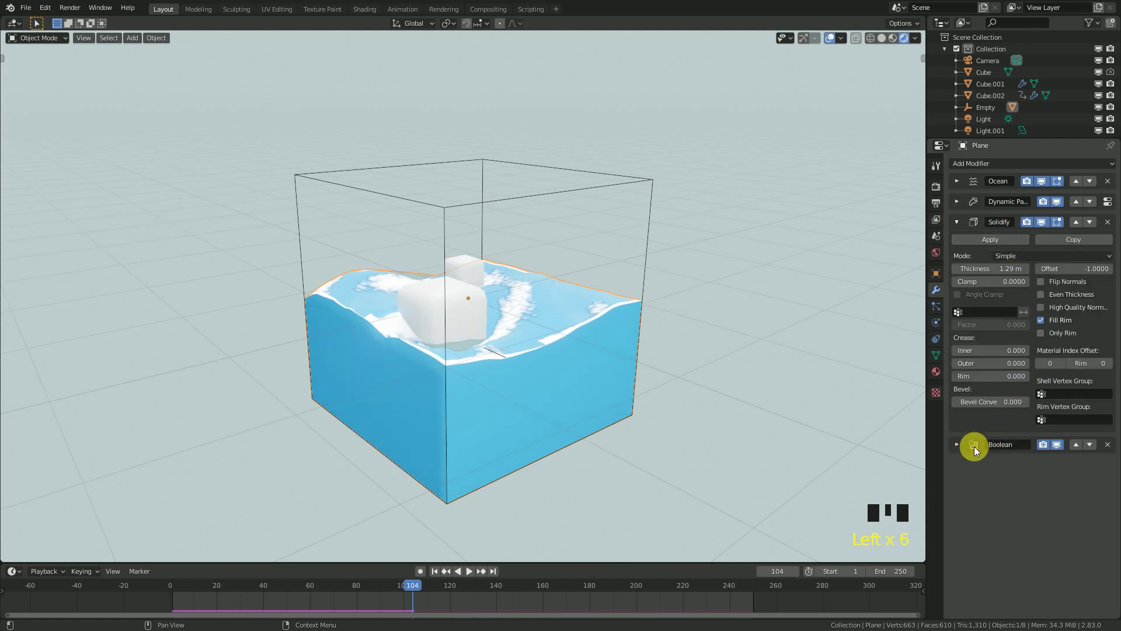
left_click(960, 445)
left_click(963, 450)
left_click(963, 449)
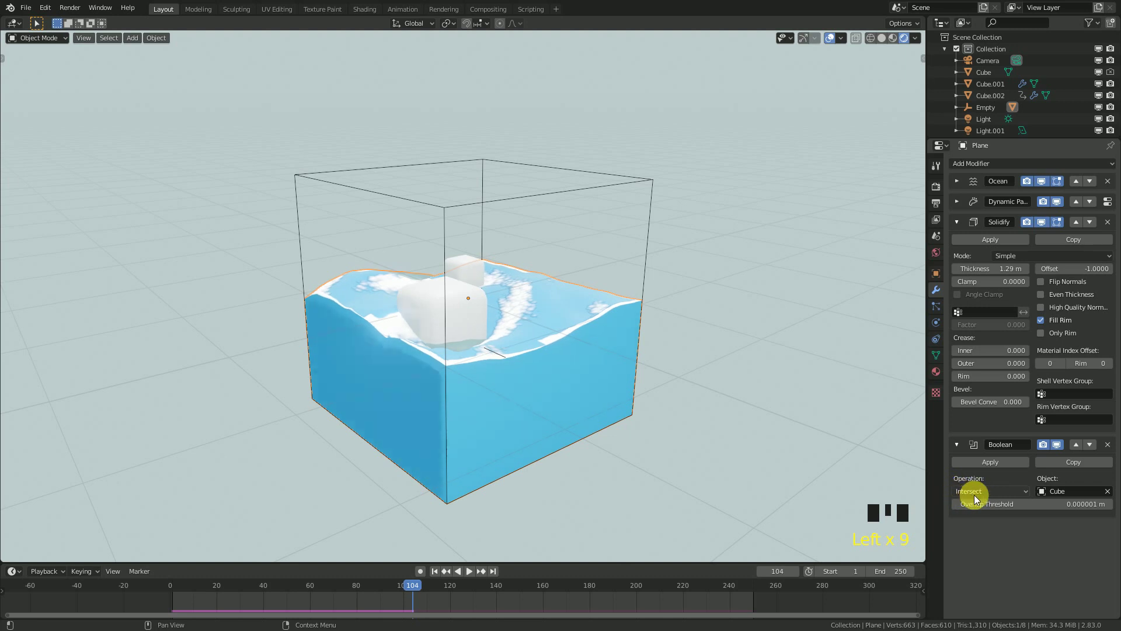
left_click_drag(661, 407, 961, 224)
left_click(961, 224)
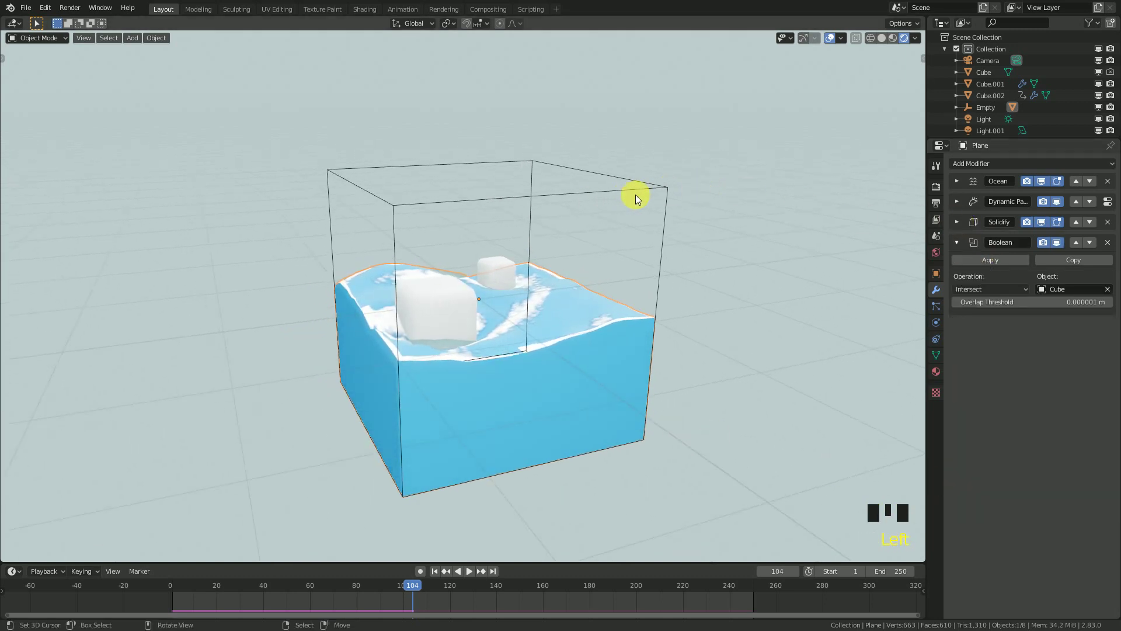
- Select the Cube, look over its material, then reselect the water plane
right_click(675, 191)
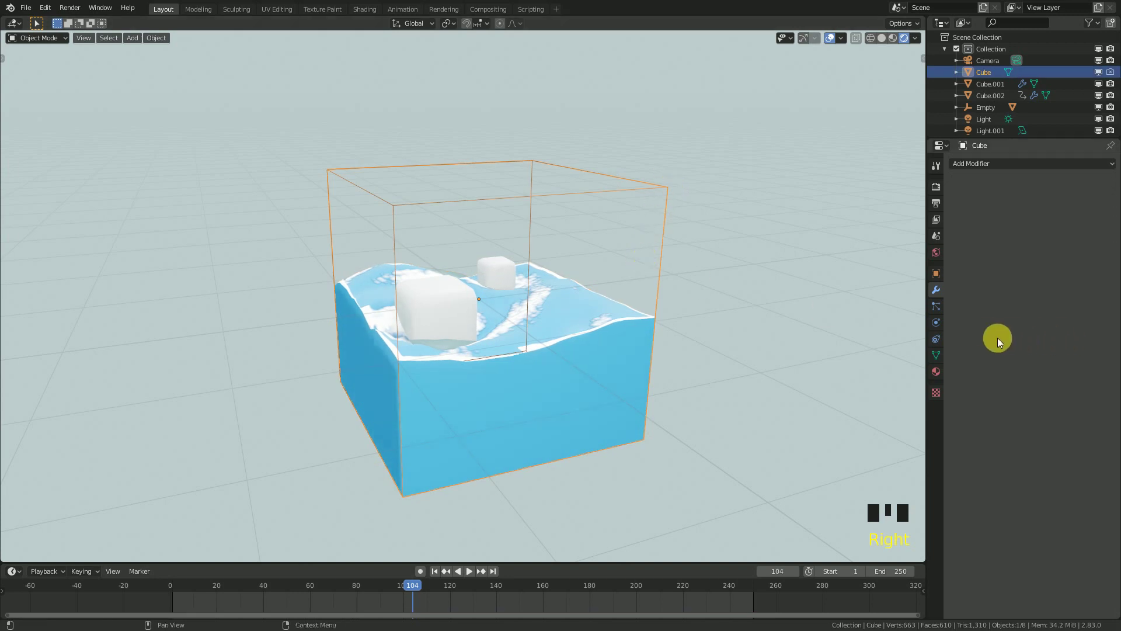
left_click(942, 375)
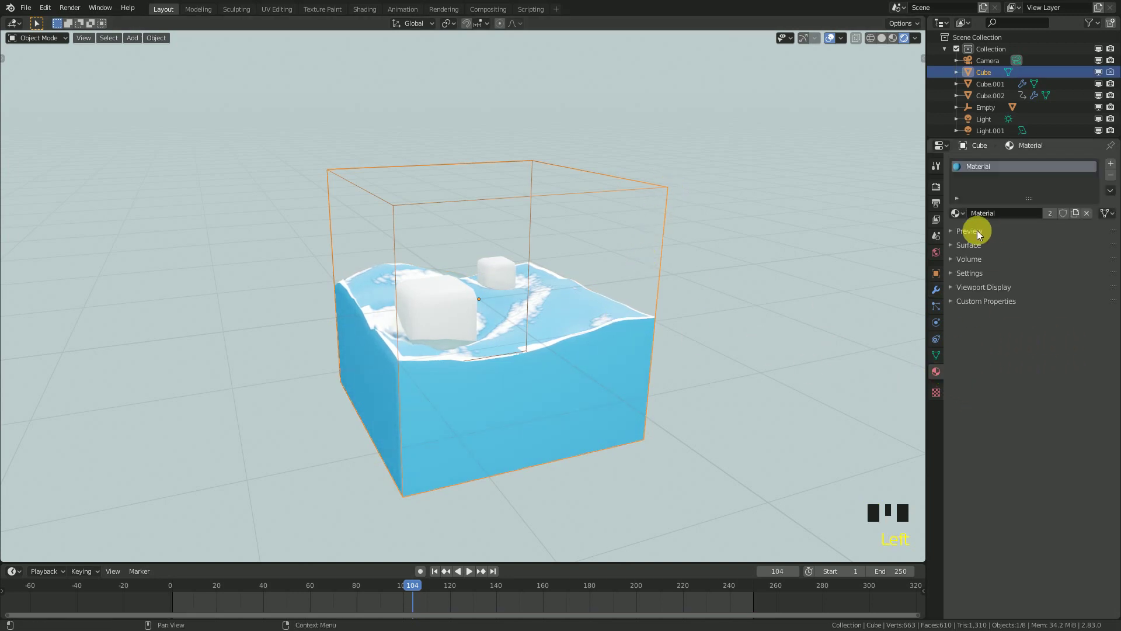
left_click_drag(604, 336, 582, 295)
right_click(581, 295)
- Collapse all of the water plane's modifier panels down to their headers
left_click(937, 295)
left_click_drag(959, 243, 963, 223)
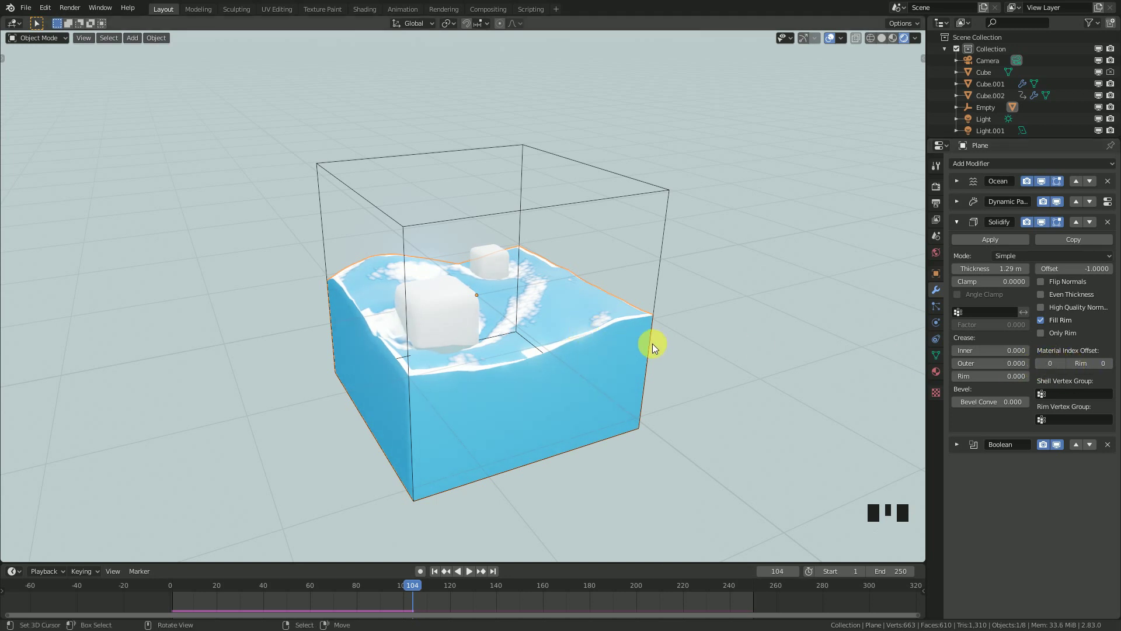
left_click_drag(600, 414, 961, 223)
left_click(961, 223)
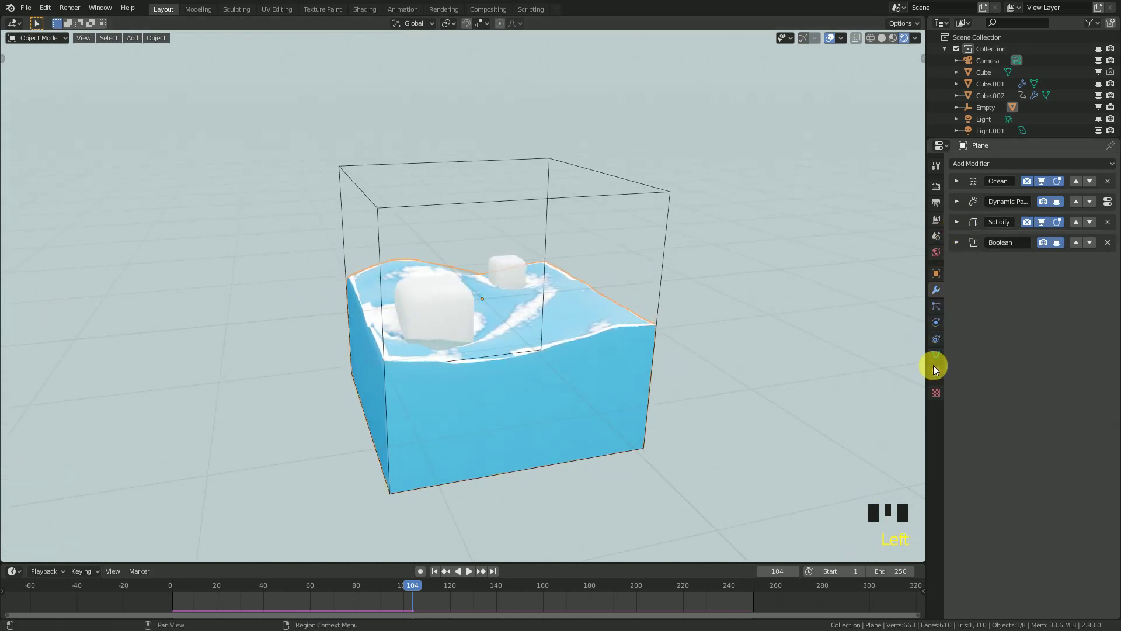
- Select the Cube, try the Water material on it, then switch back to its blue Material
right_click(674, 206)
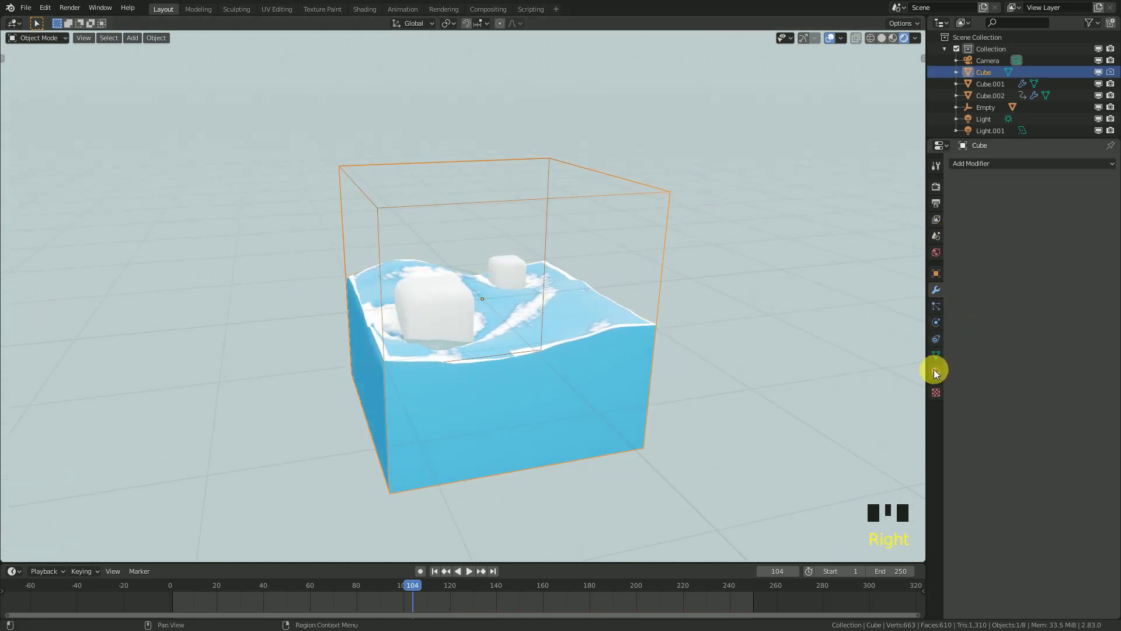
left_click(935, 372)
left_click(955, 213)
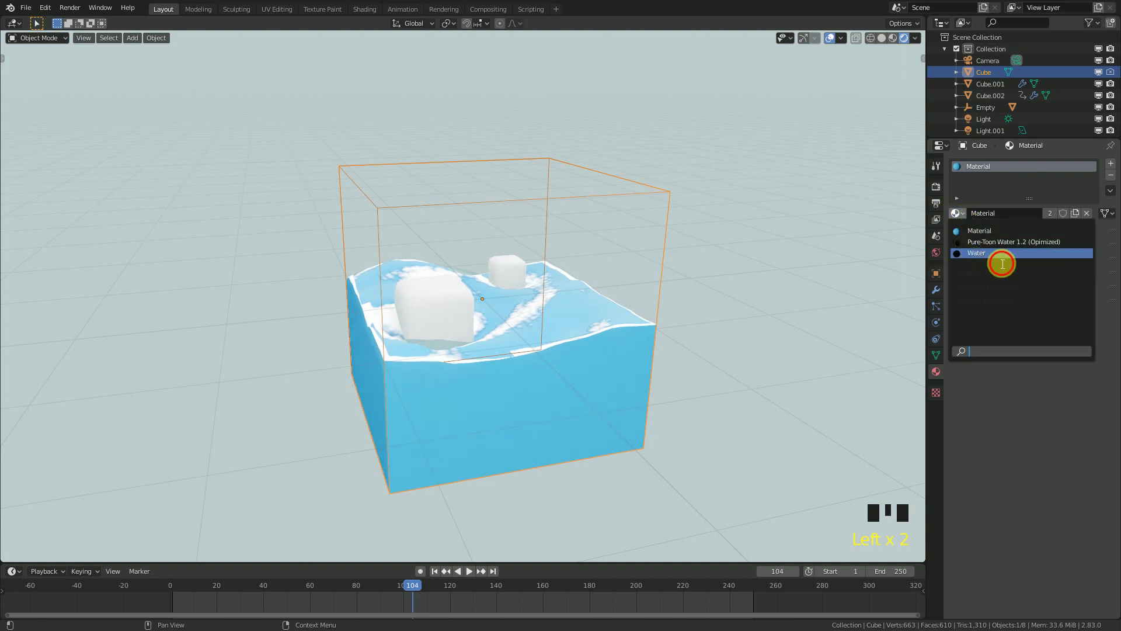
left_click(959, 212)
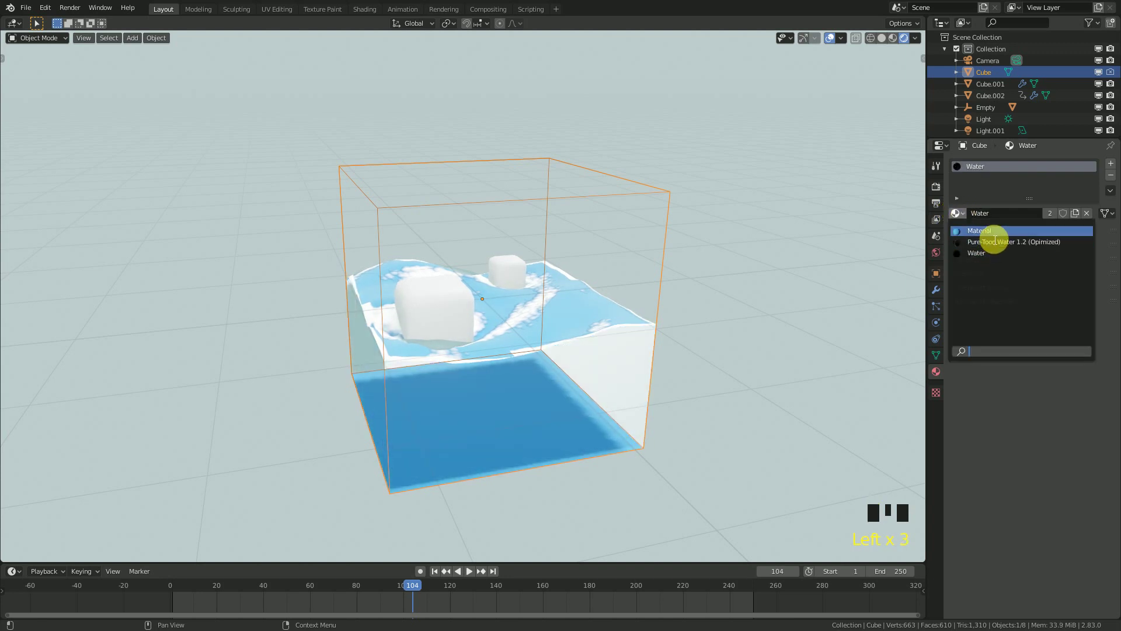
left_click_drag(653, 275, 657, 366)
key("s")
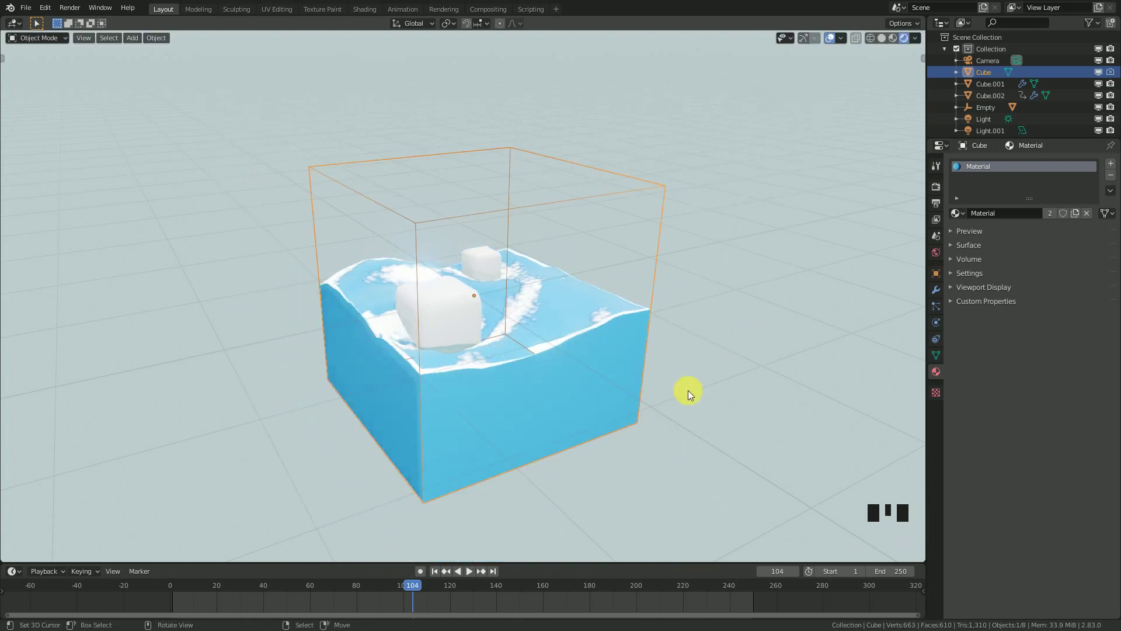
- Move the Cube along Z inside the water box, then undo the move
left_click_drag(832, 44, 820, 67)
scroll("down", 3)
left_click_drag(663, 357, 645, 357)
key("space")
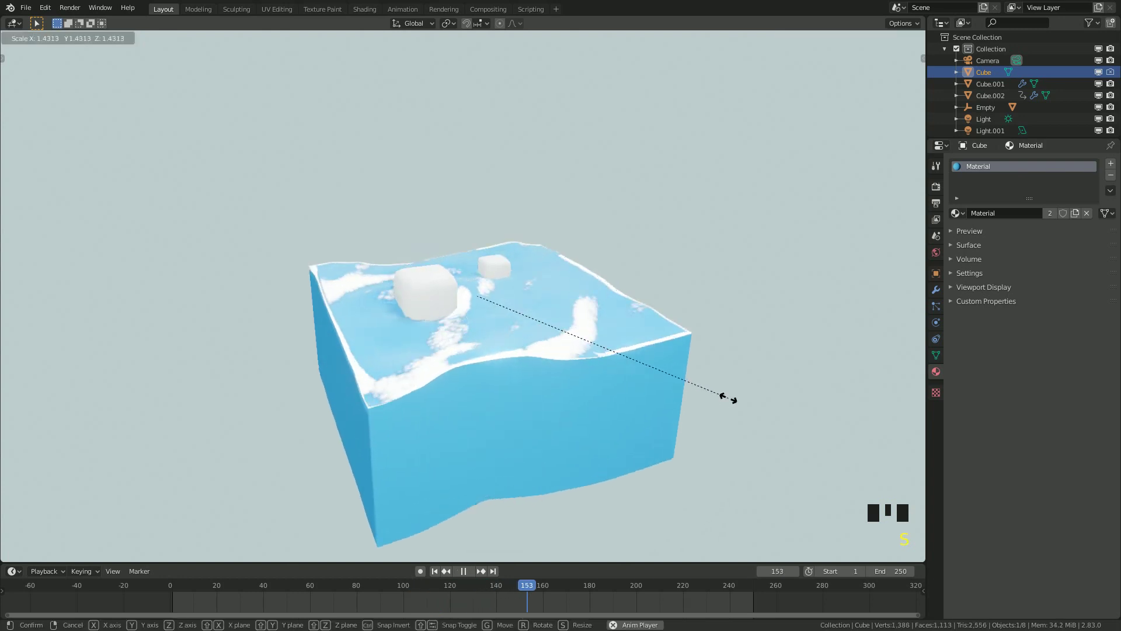
middle_click(674, 353)
key("g")
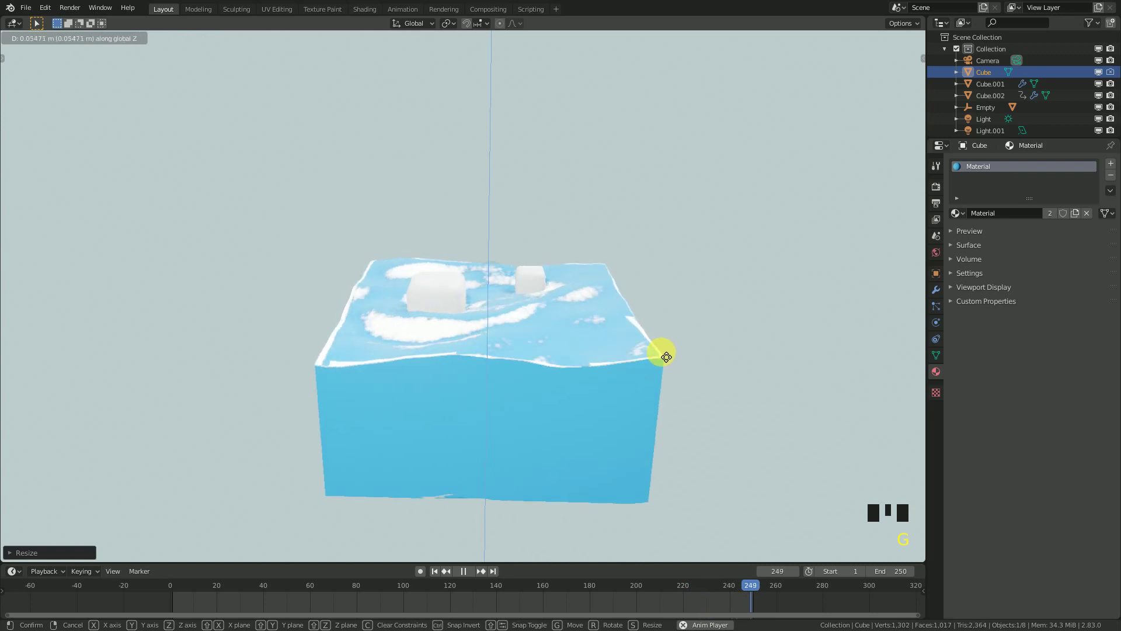
left_click_drag(640, 376, 616, 380)
key("space")
key("ctrl+z")
key("ctrl+z")
key("space")
- Scale the Cube to about 1.39 on X and Y with Z locked, widening the box
scroll("up", 3)
scroll("down", 3)
left_click_drag(636, 368, 852, 47)
key("space")
left_click(835, 41)
scroll("down", 3)
left_click_drag(596, 237, 628, 255)
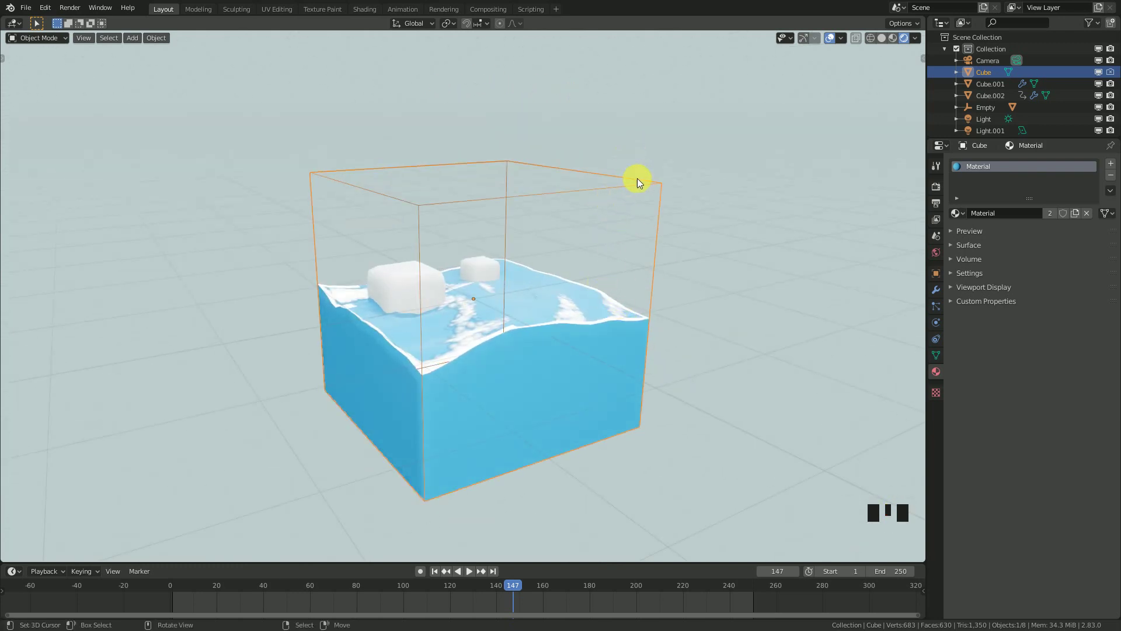
left_click_drag(755, 311, 716, 294)
key("space")
left_click_drag(702, 297, 678, 295)
key("s")
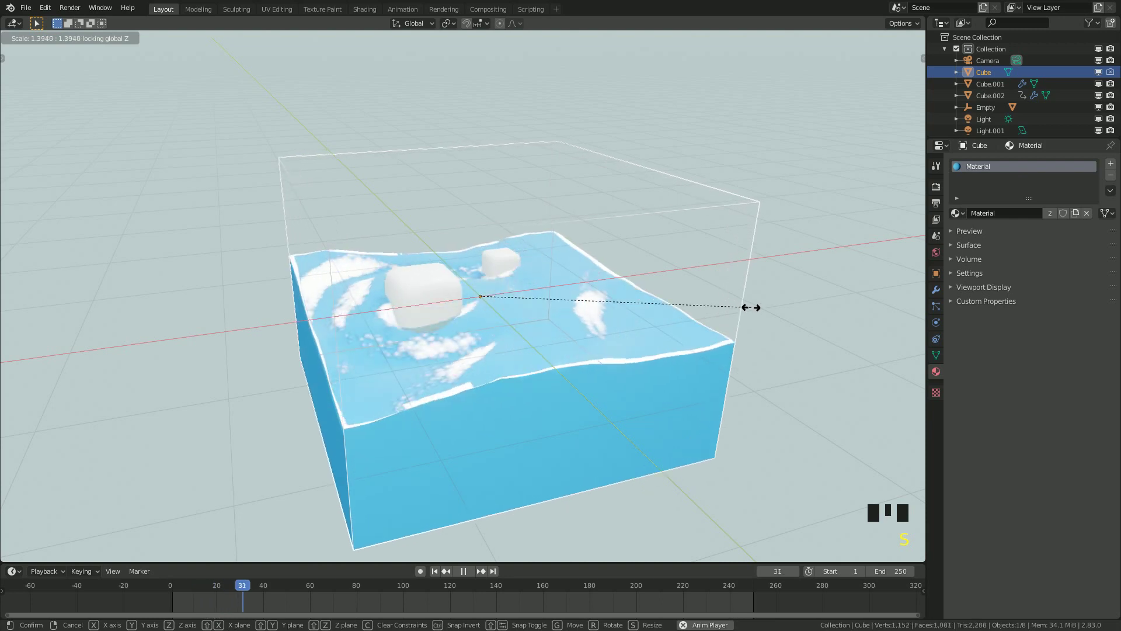
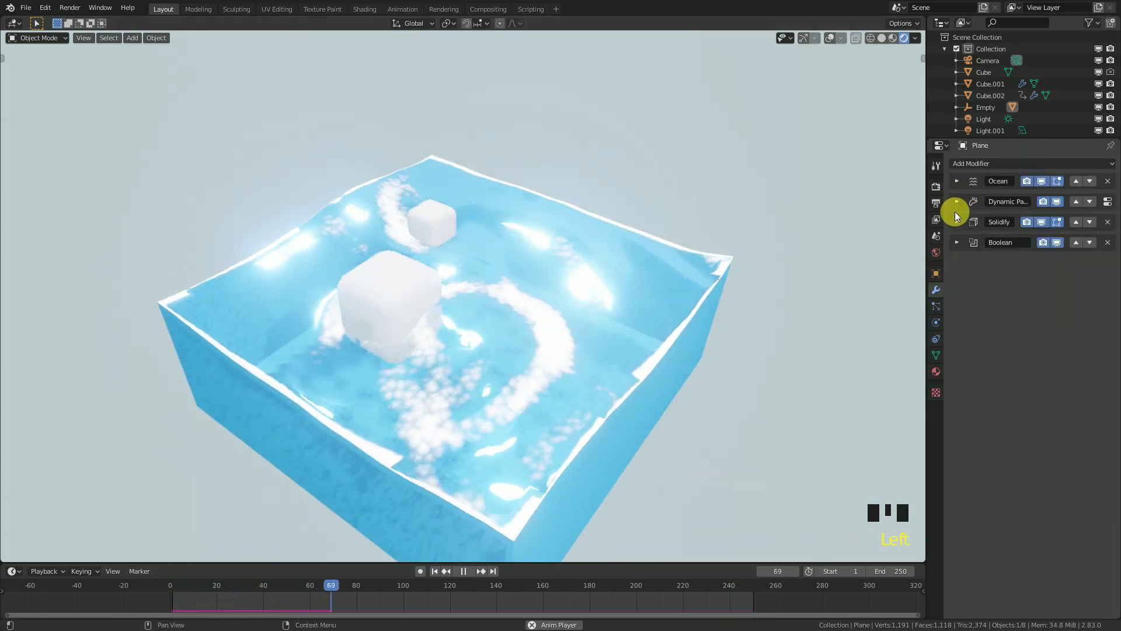
left_click(960, 204)
left_click_drag(960, 205, 959, 221)
left_click(959, 222)
left_click(960, 187)
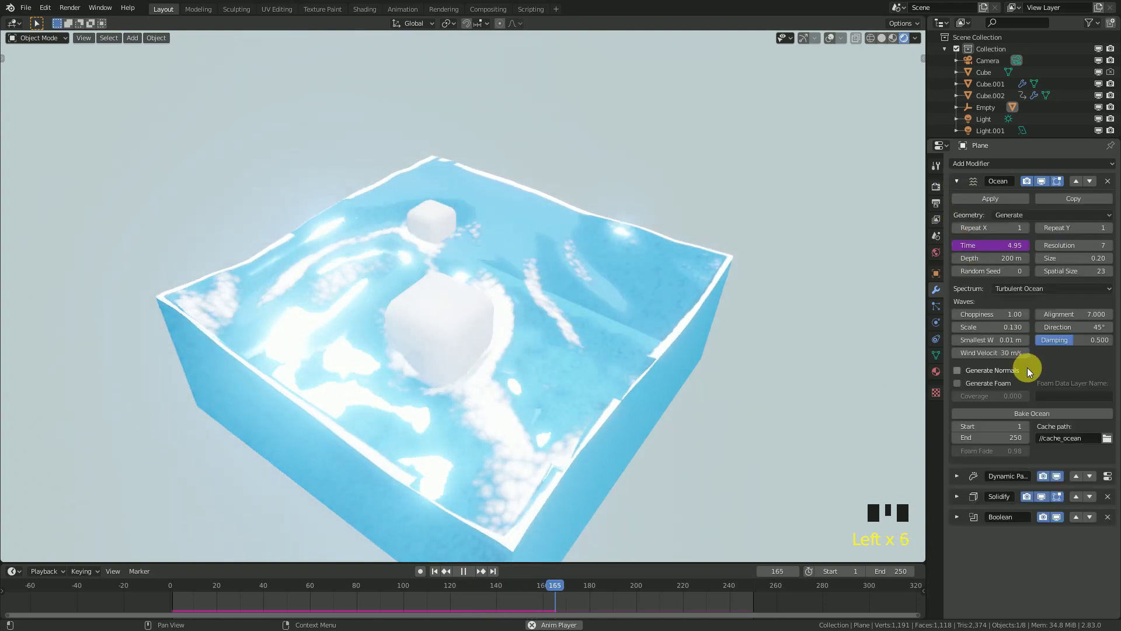
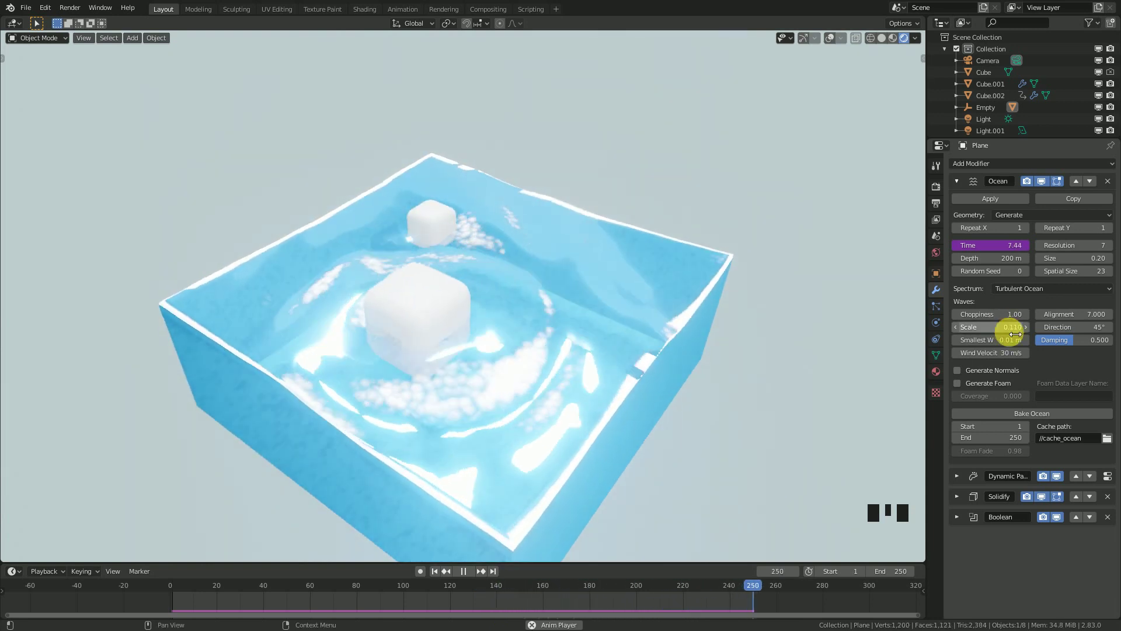
left_click_drag(671, 324, 693, 357)
left_click_drag(687, 357, 963, 185)
left_click(963, 185)
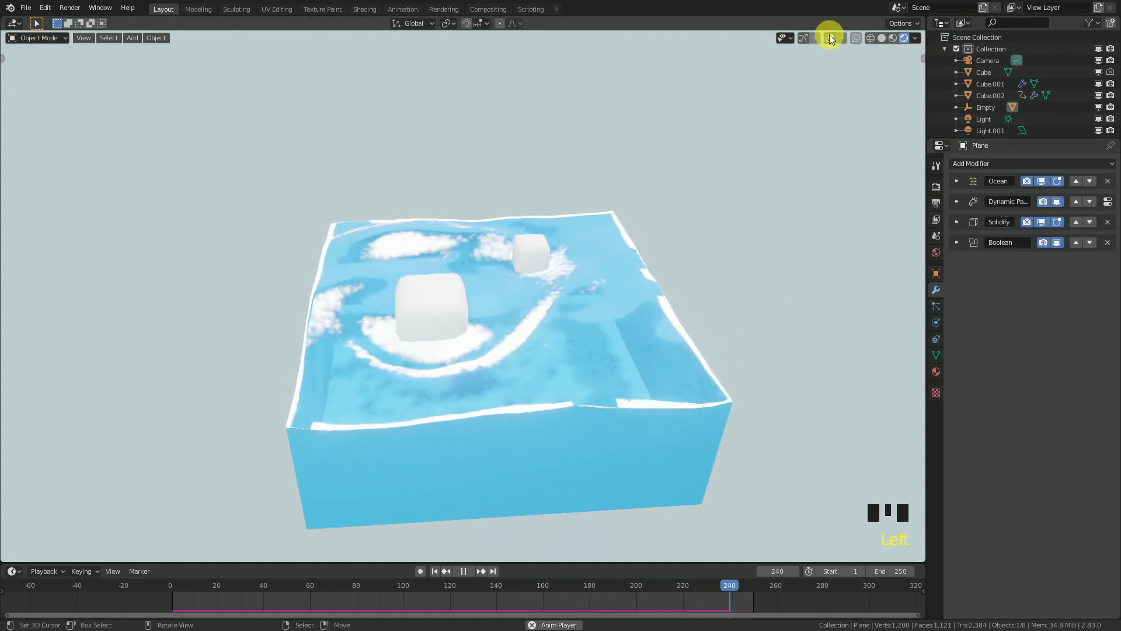
- Re-enable viewport overlays and show the plane's Physics properties with Dynamic Paint on
left_click(834, 40)
left_click_drag(637, 189, 674, 196)
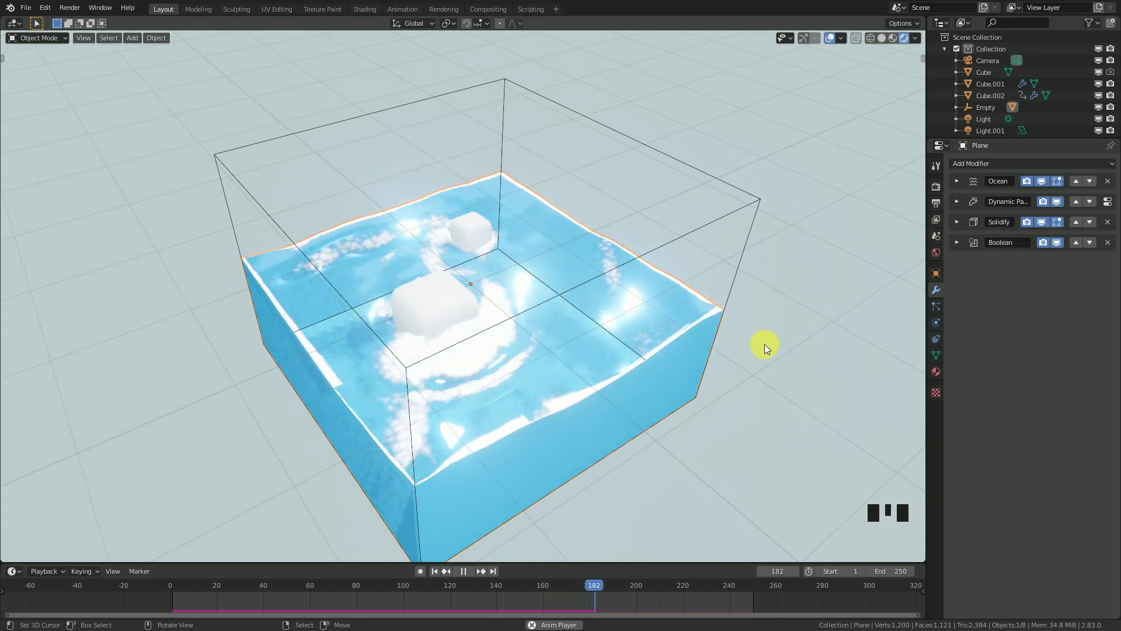
left_click_drag(762, 334, 939, 324)
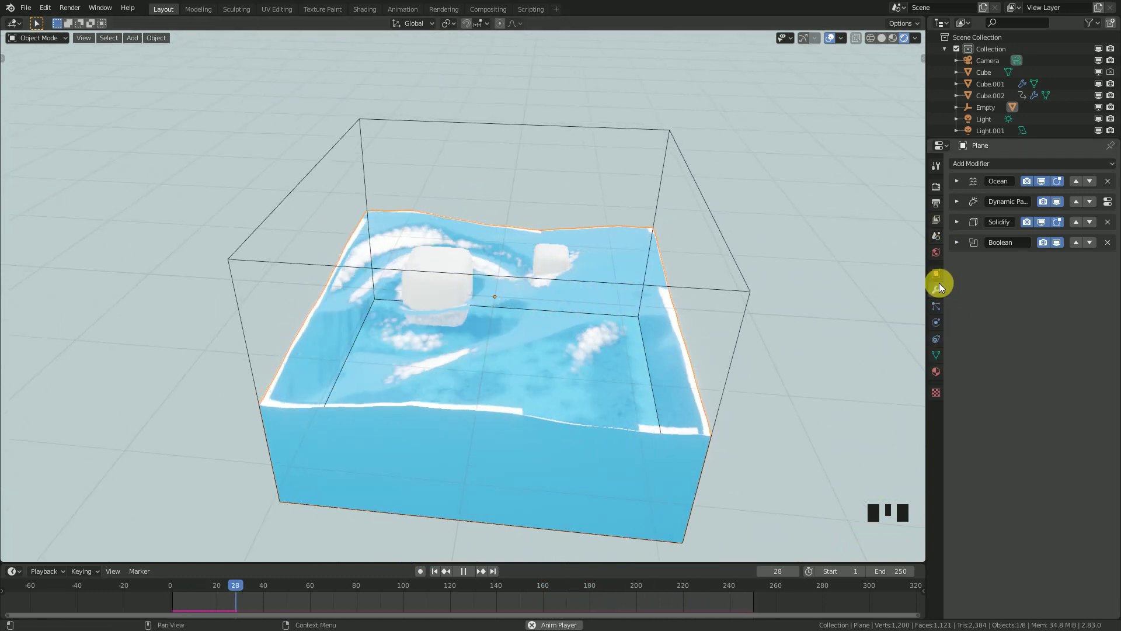
left_click_drag(640, 318, 942, 324)
left_click(942, 323)
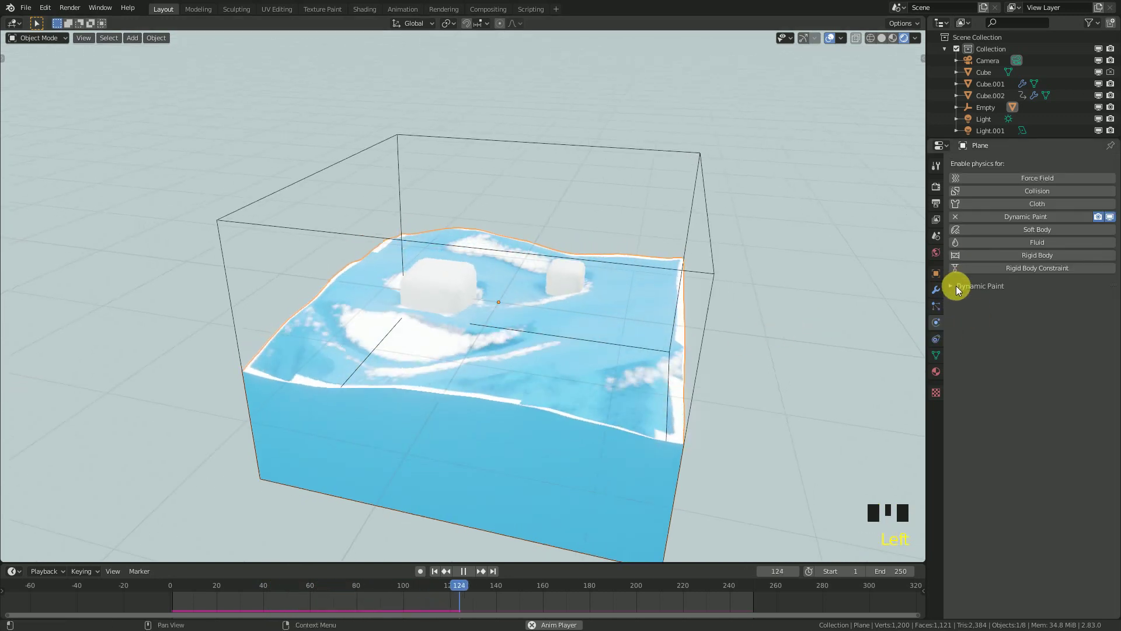
- Expand the plane's Dynamic Paint canvas panel to show Type, Settings, Surface and Cache
left_click_drag(961, 288, 960, 325)
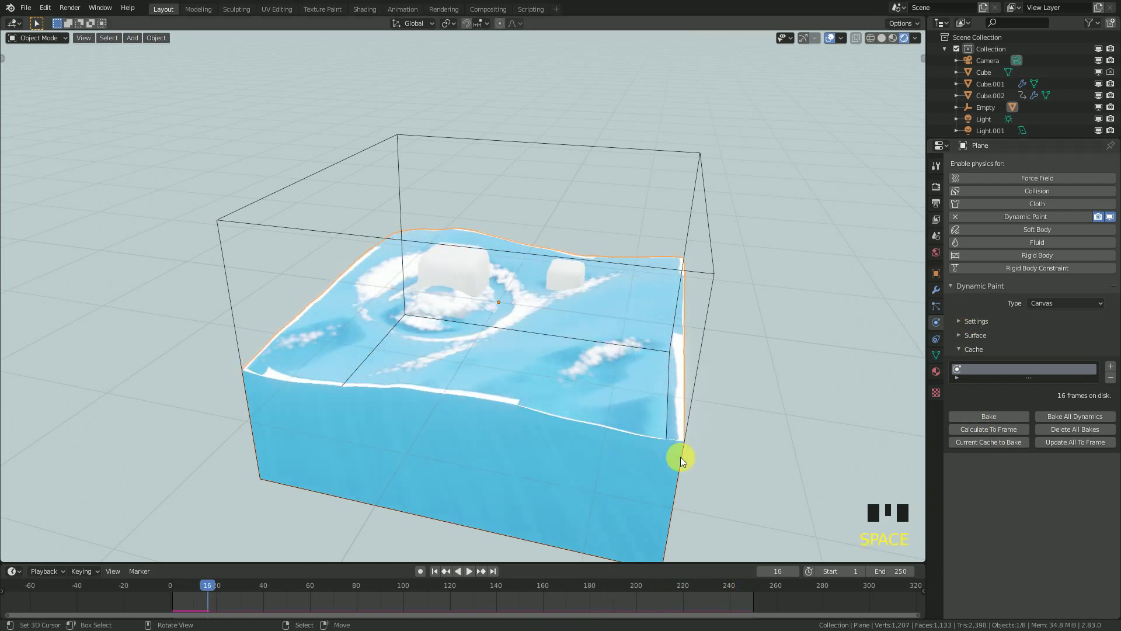
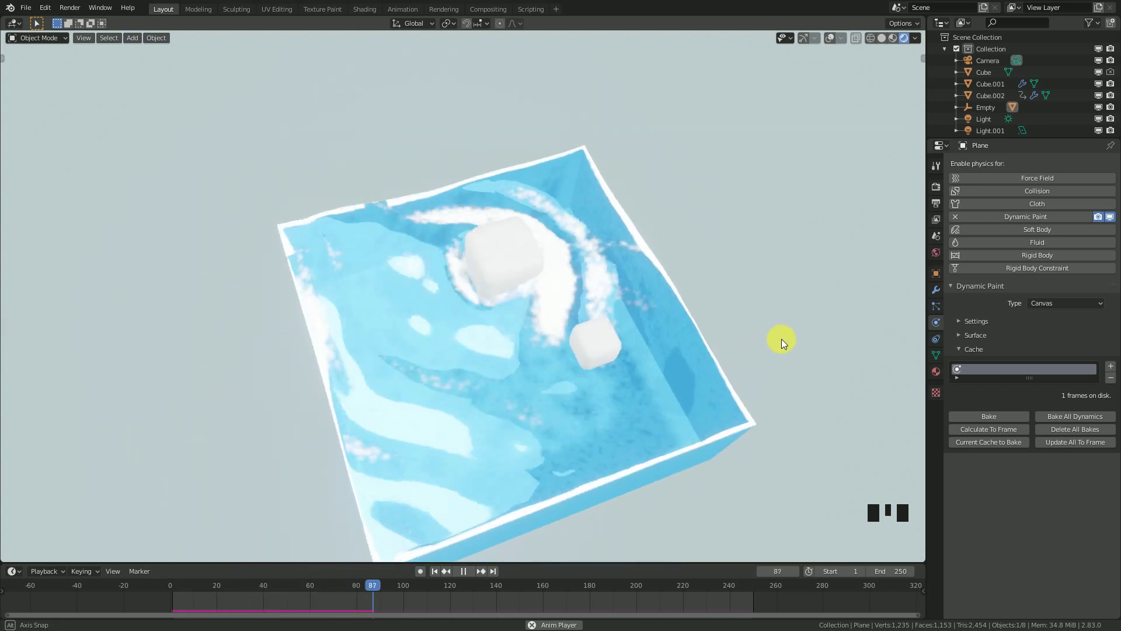
left_click_drag(498, 368, 531, 331)
left_click_drag(600, 362, 945, 303)
- Show the plane's Pure-Toon Water material and preview the foam during playback
left_click(942, 377)
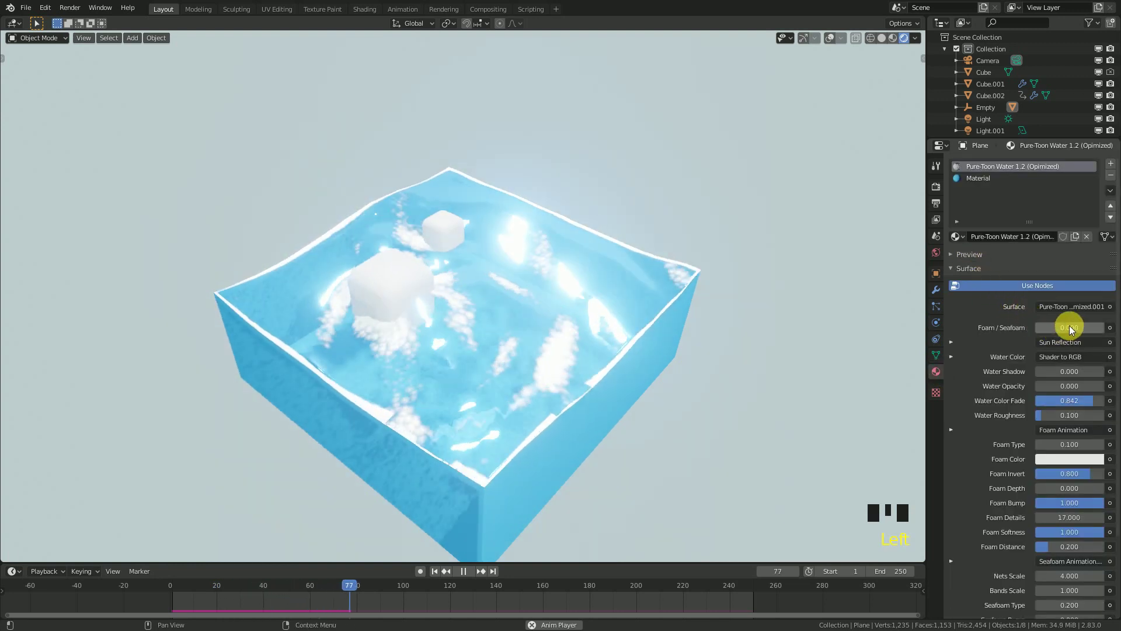
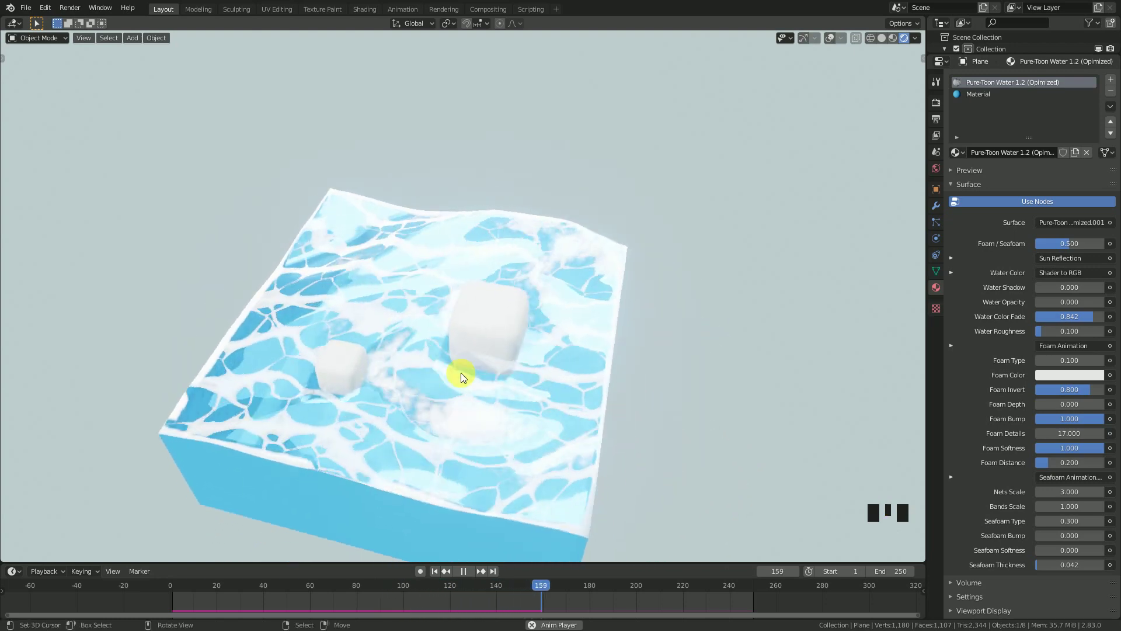
left_click_drag(589, 351, 1082, 242)
left_click_drag(1081, 241, 550, 237)
middle_click(551, 237)
key("space")
left_click_drag(529, 238, 594, 271)
key("space")
left_click_drag(624, 306, 1087, 313)
left_click_drag(1071, 248, 557, 320)
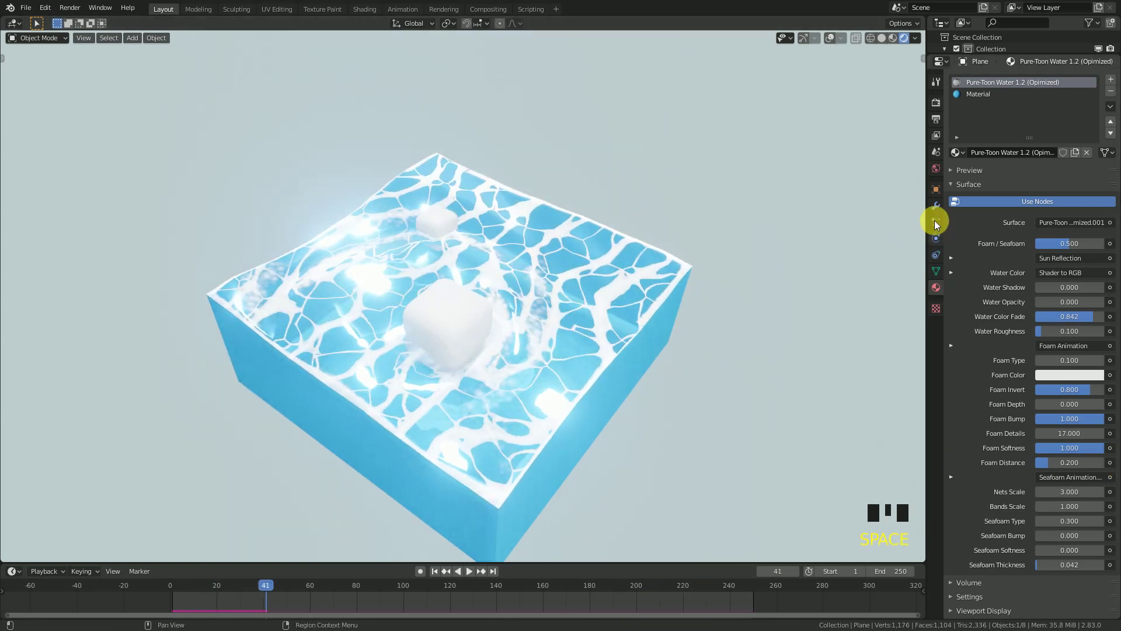
- Check the plane's Ocean modifier stack, then return to the water material settings
left_click(935, 207)
left_click(957, 119)
left_click(958, 119)
left_click_drag(956, 102, 963, 102)
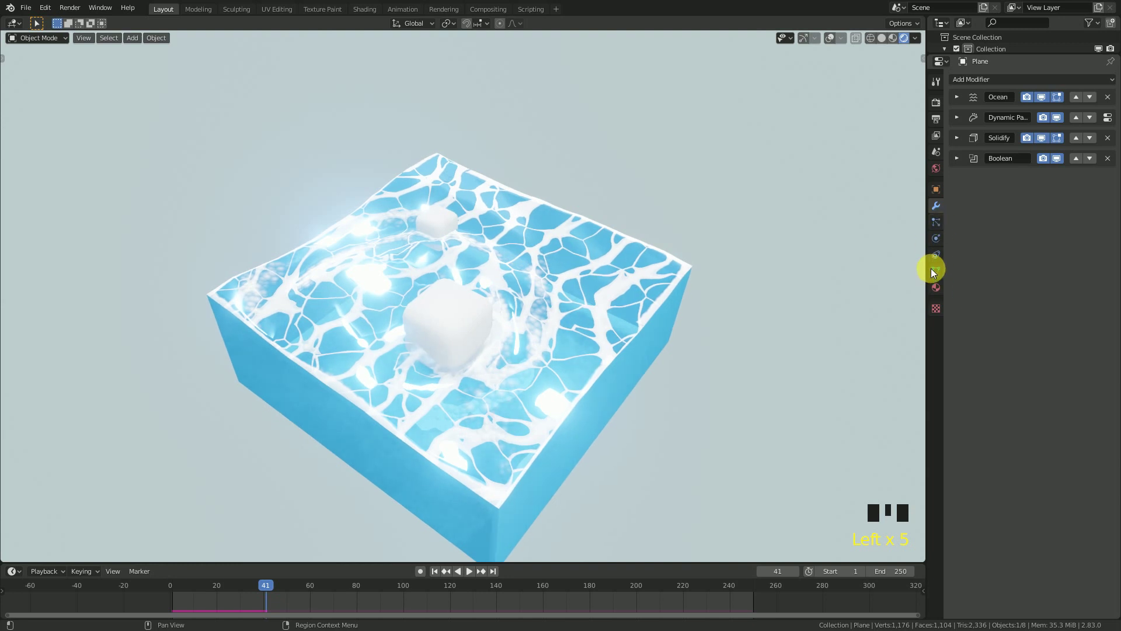
left_click(939, 288)
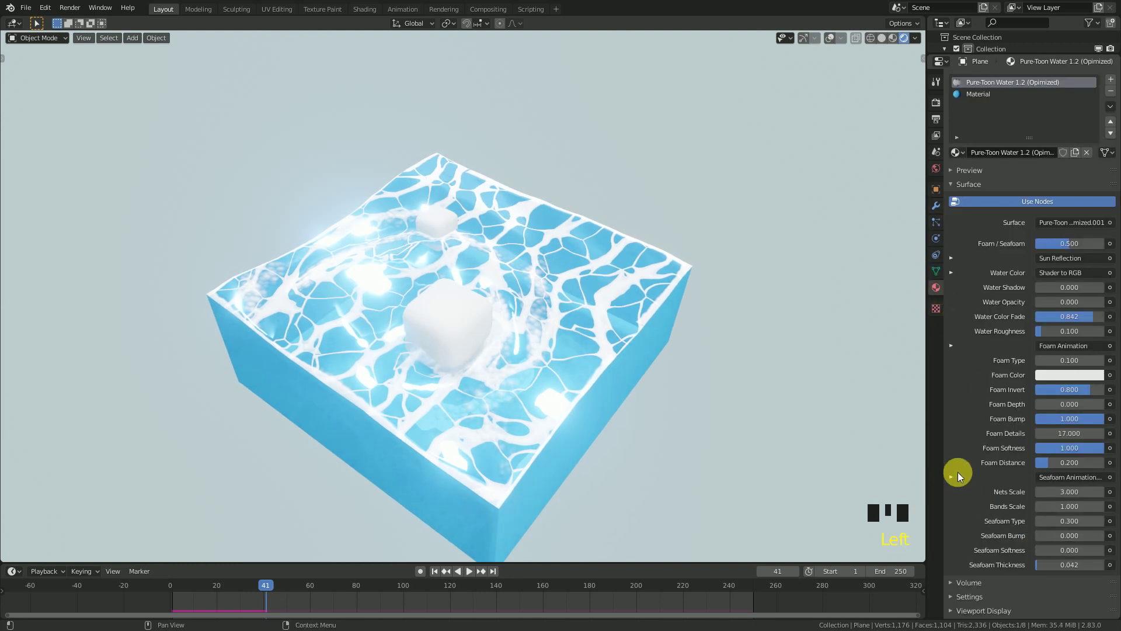
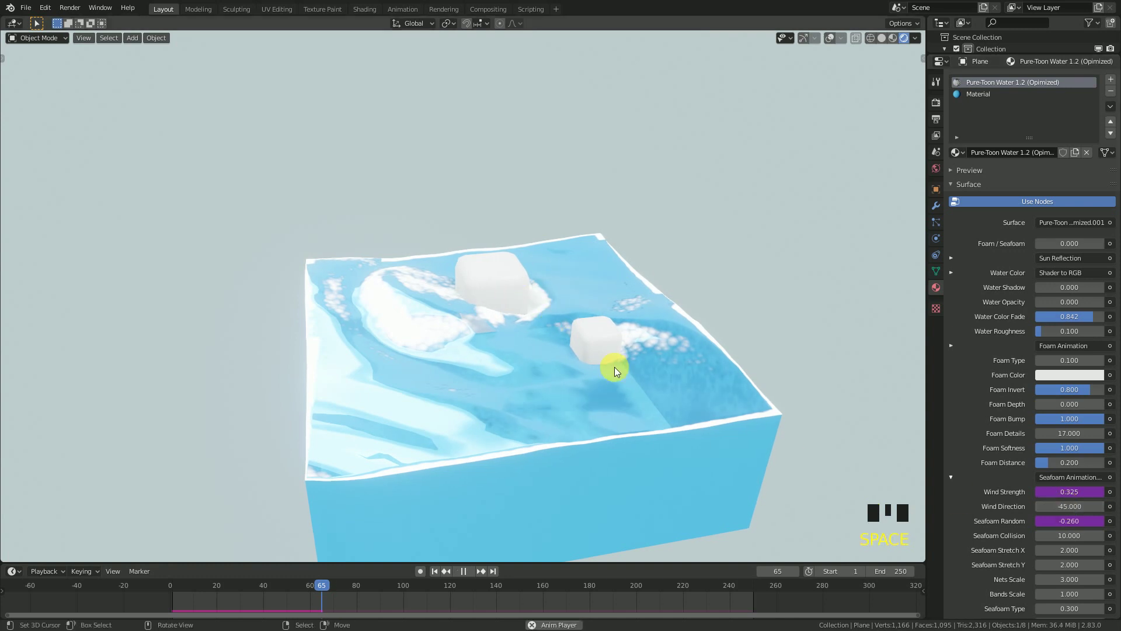
- Raise the material's Foam / Seafoam amount to 1.000 so the cellular pattern covers the surface
middle_click(637, 397)
left_click(1083, 242)
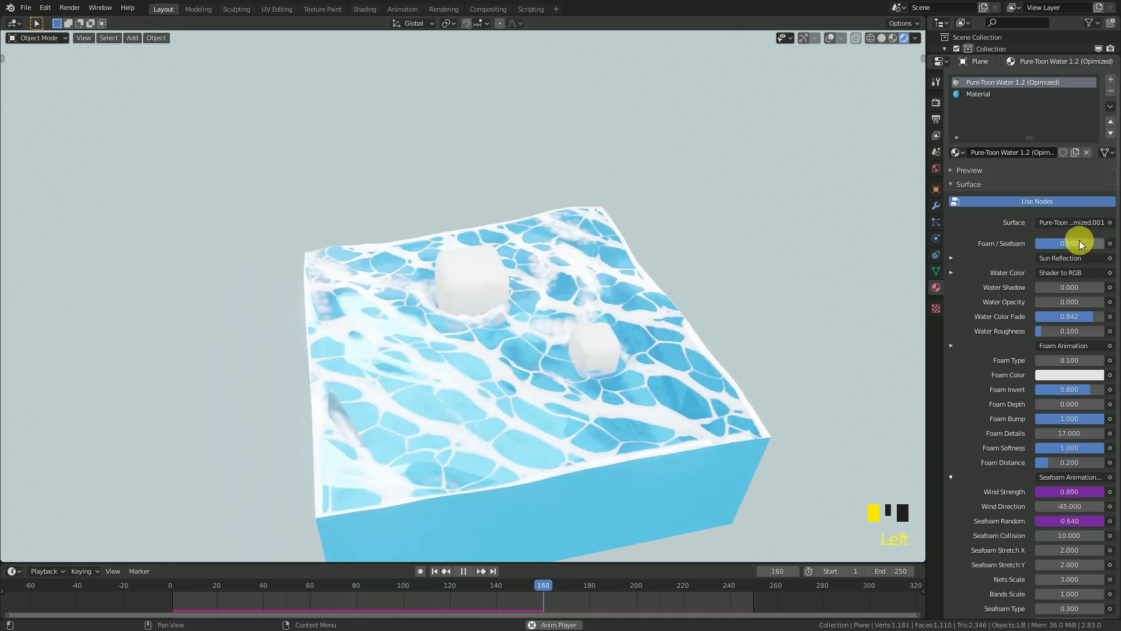
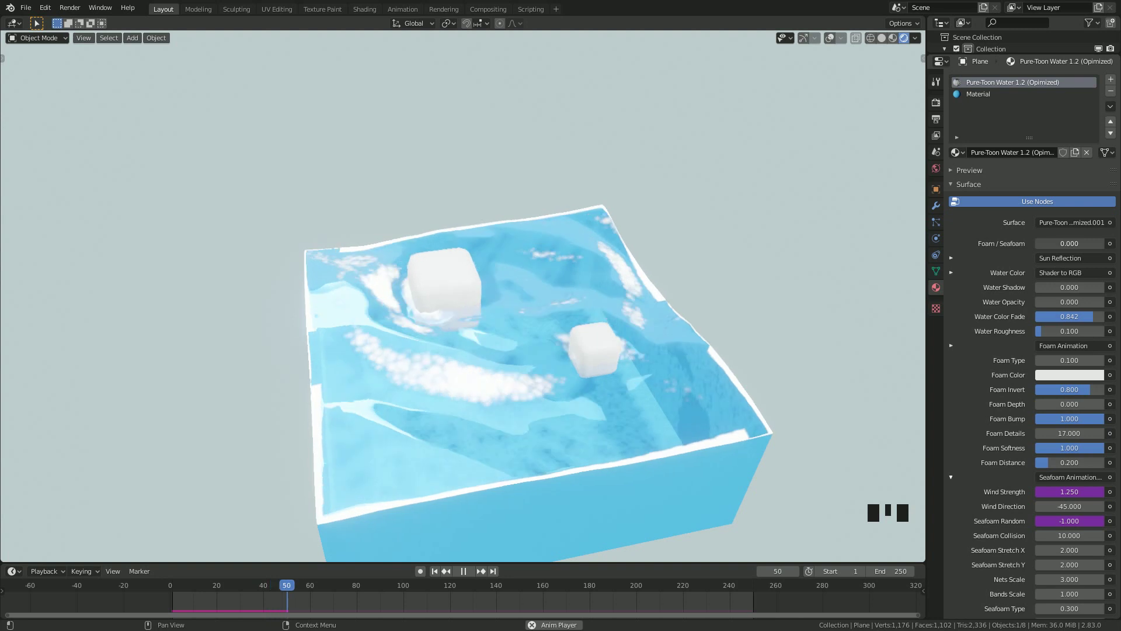
scroll("down", 3)
left_click_drag(707, 278, 656, 272)
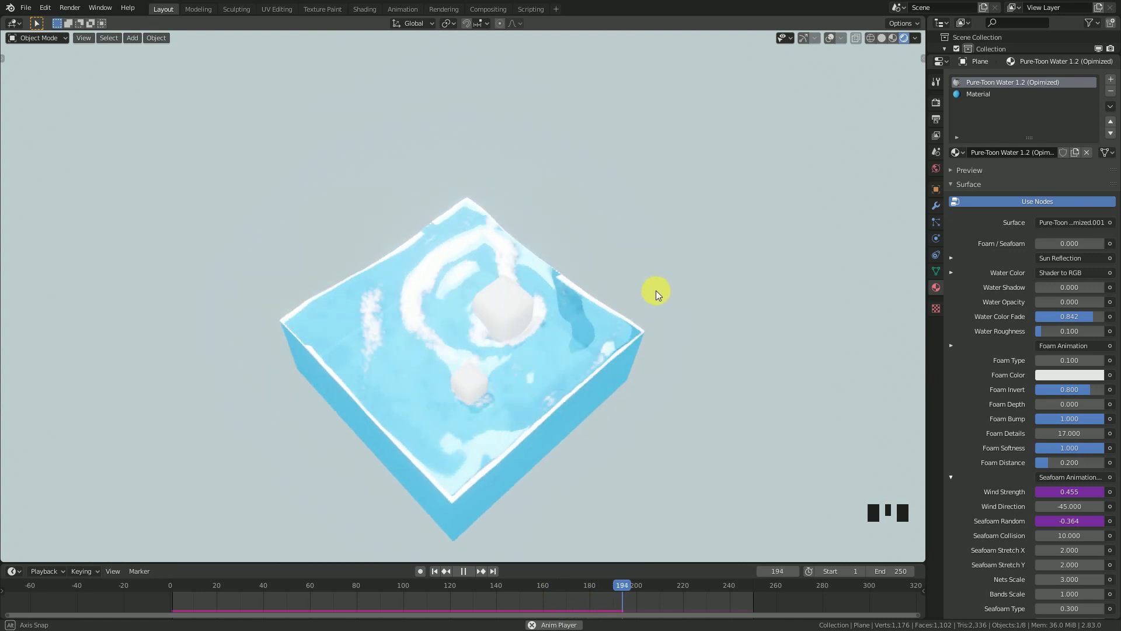
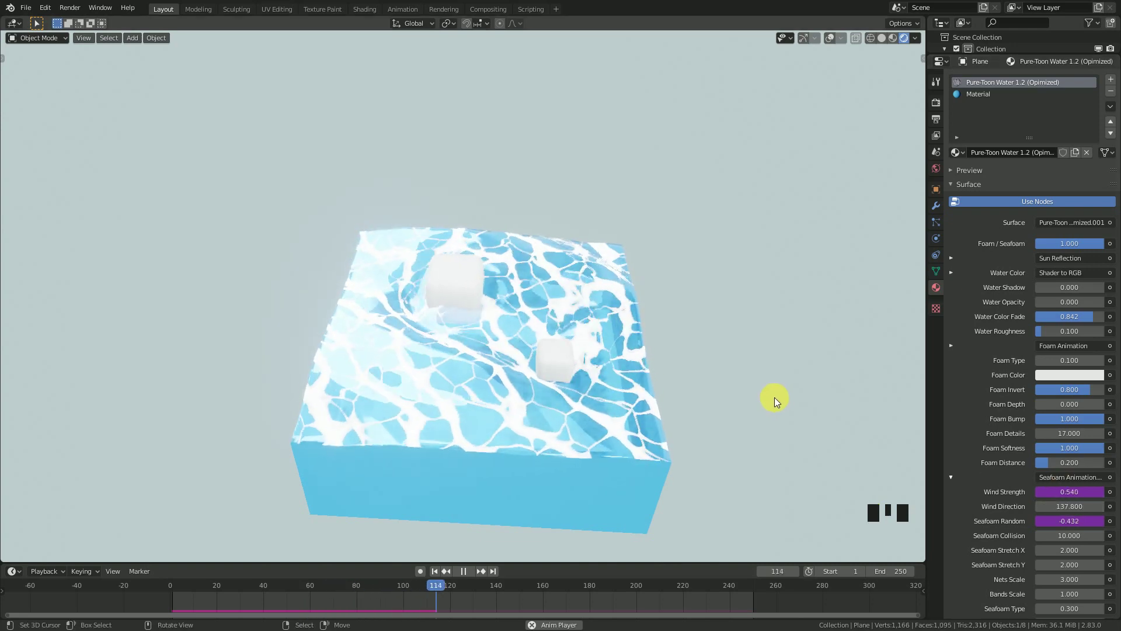
left_click_drag(773, 412, 623, 416)
scroll("up", 3)
left_click_drag(582, 407, 955, 479)
left_click(956, 480)
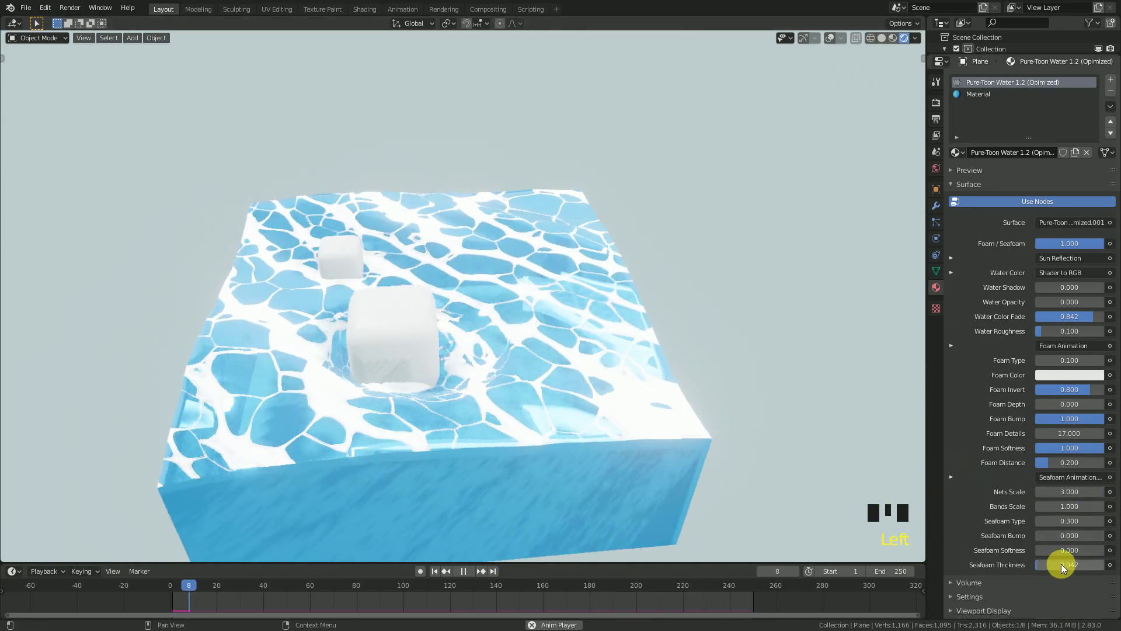
left_click_drag(1060, 552, 541, 366)
scroll("down", 3)
left_click_drag(567, 366, 523, 379)
scroll("up", 3)
left_click_drag(614, 398, 549, 357)
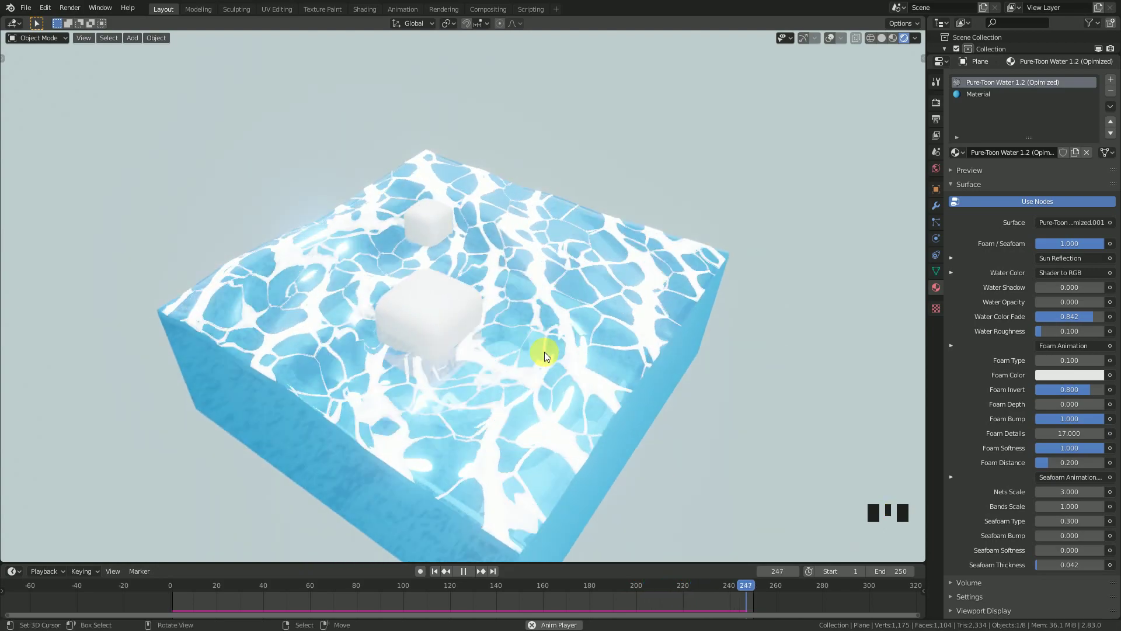